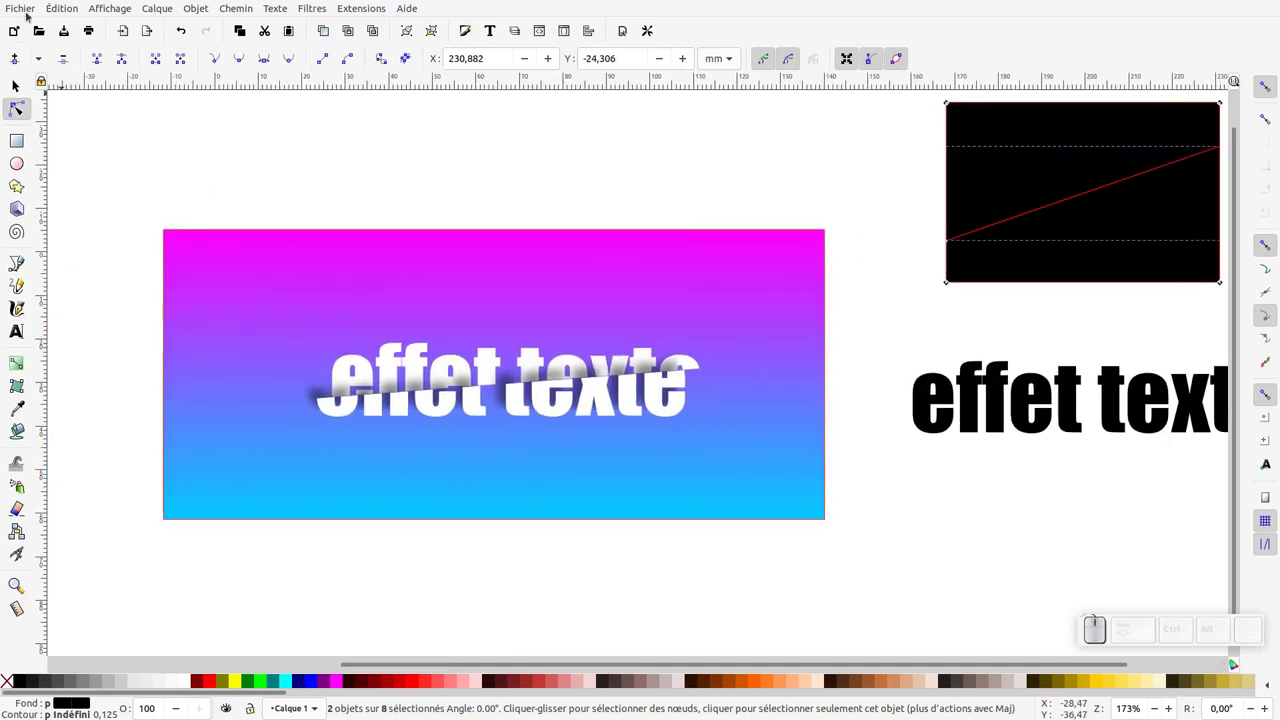
Step: Create a new blank document from the File menu
{"action": "left_click", "coordinate": [29, 9]}
{"action": "left_click", "coordinate": [35, 30]}
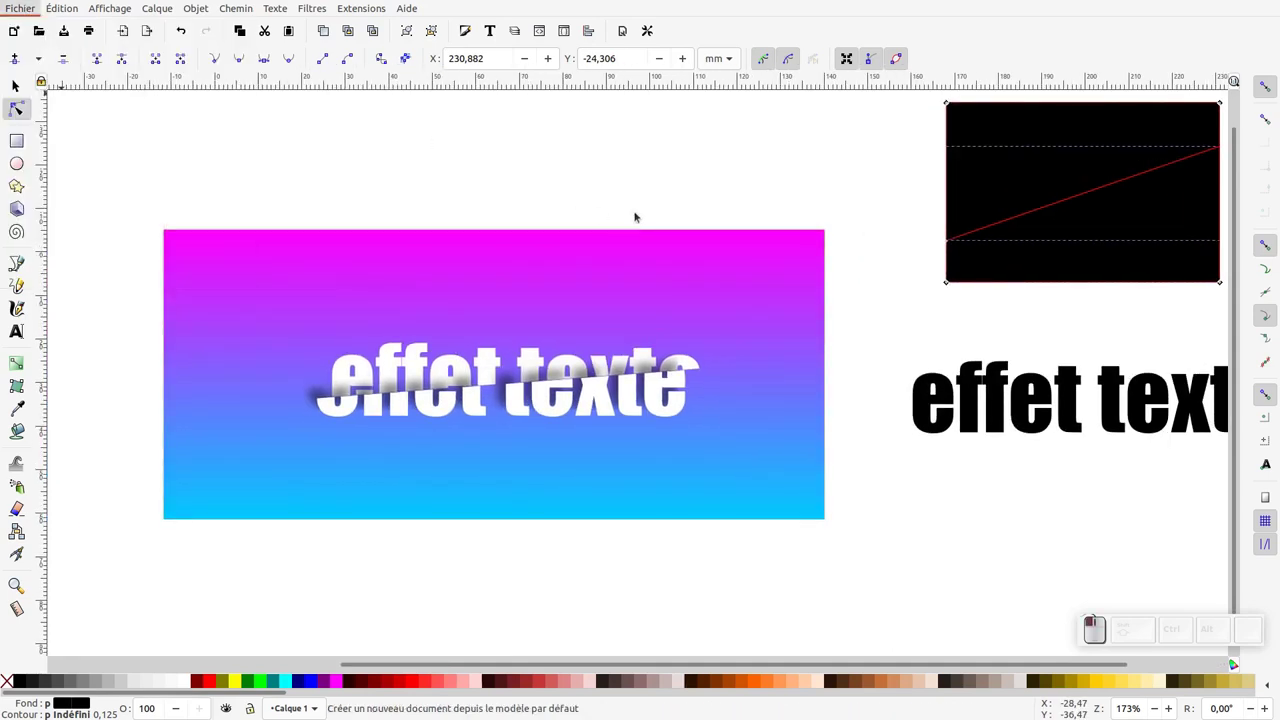
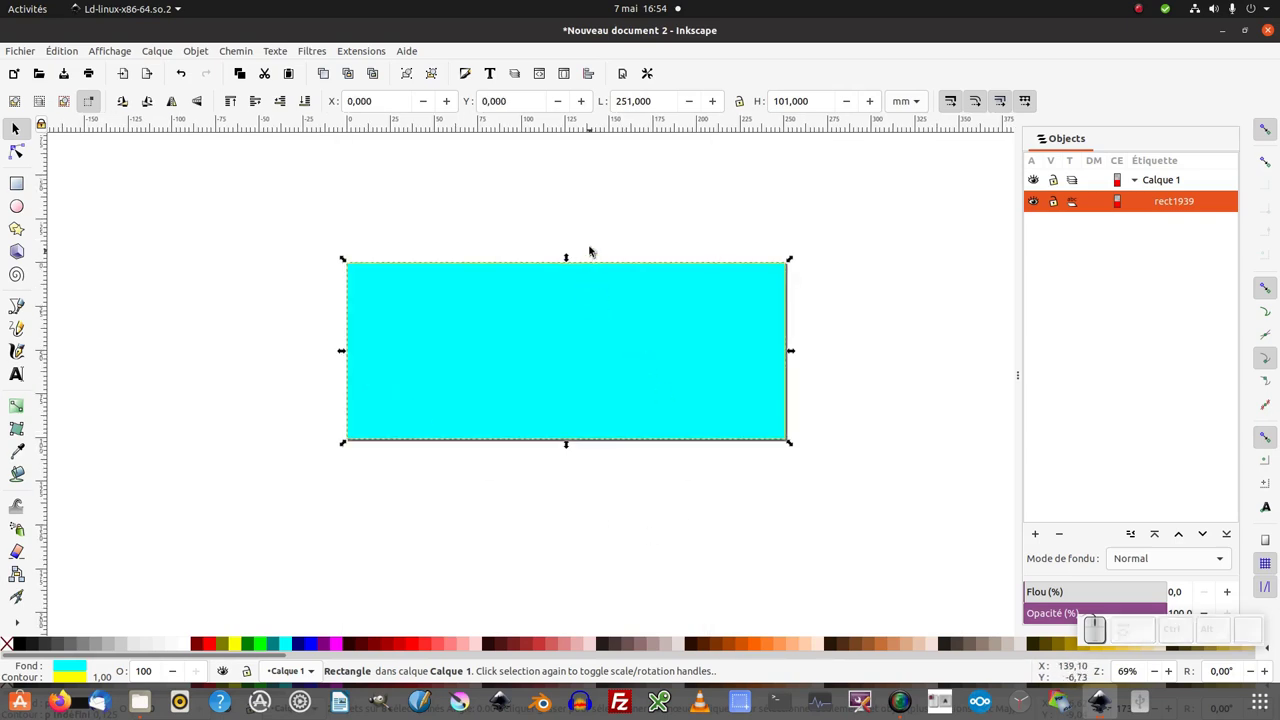
Step: Select the cyan rectangle and resize the page to fit it via Document Properties
{"action": "left_click", "coordinate": [597, 249]}
{"action": "key", "text": "ctrl+z"}
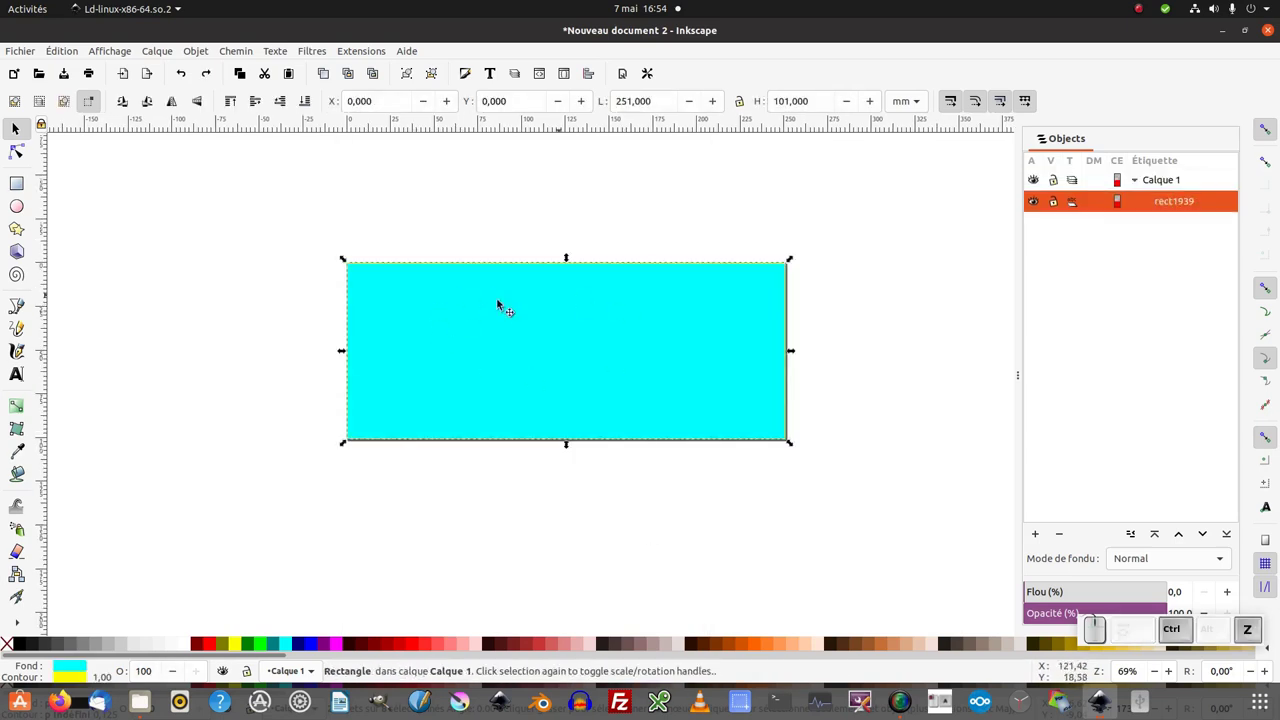
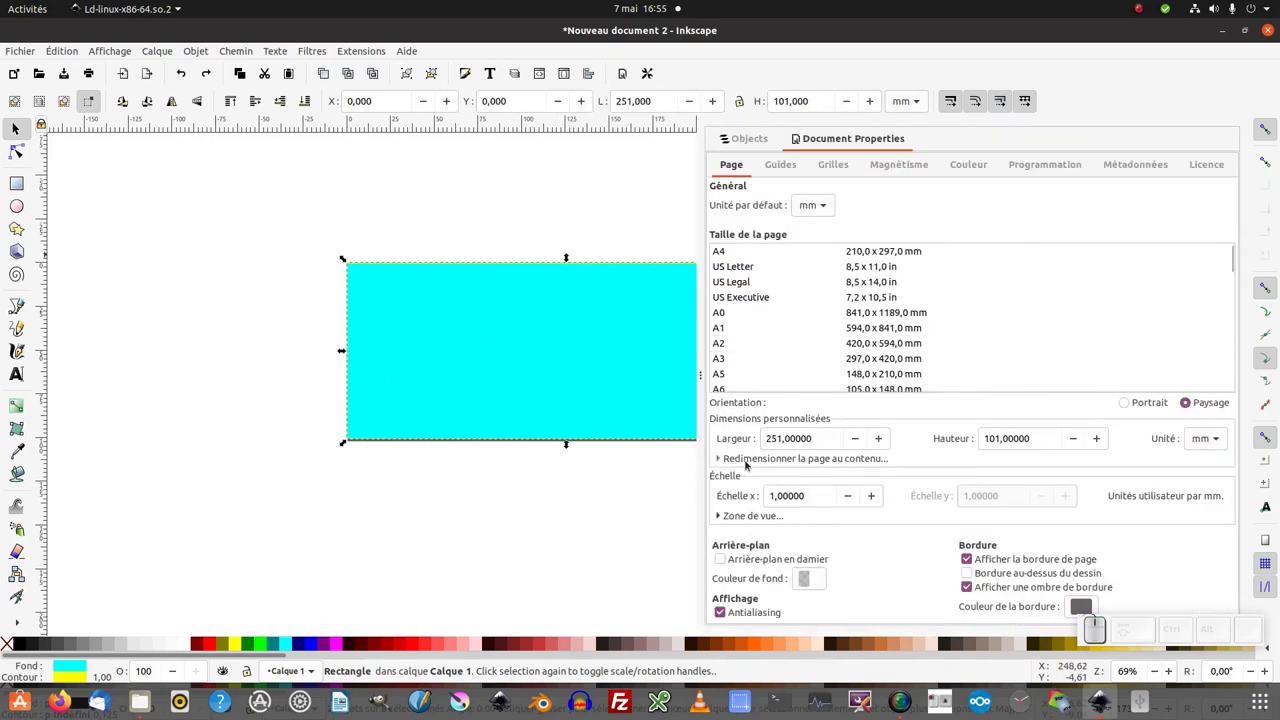
{"action": "left_click", "coordinate": [752, 463]}
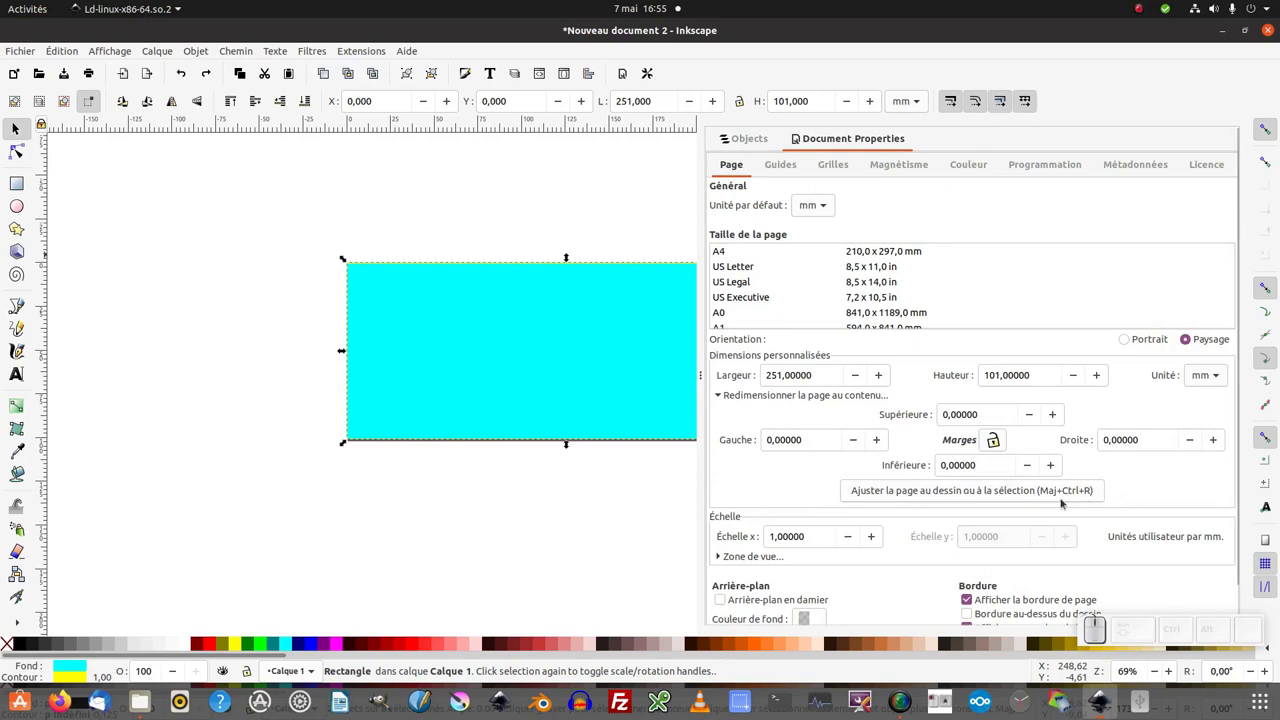
{"action": "right_click", "coordinate": [826, 145]}
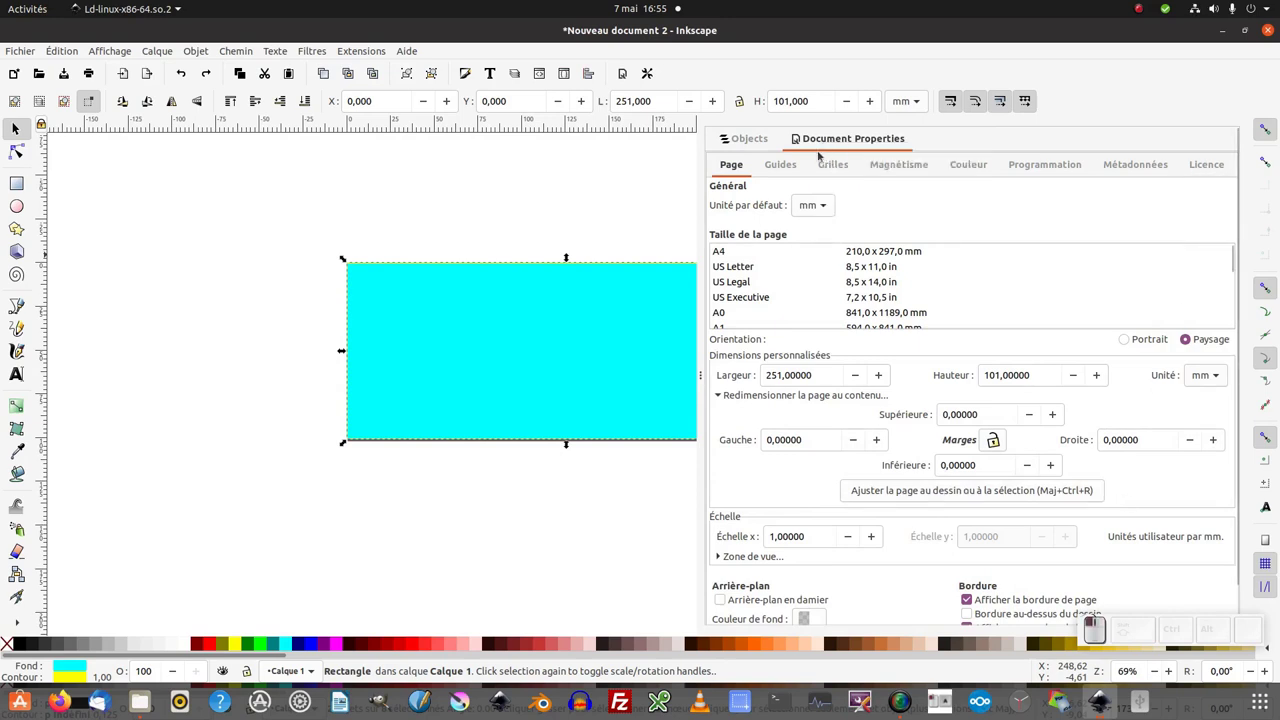
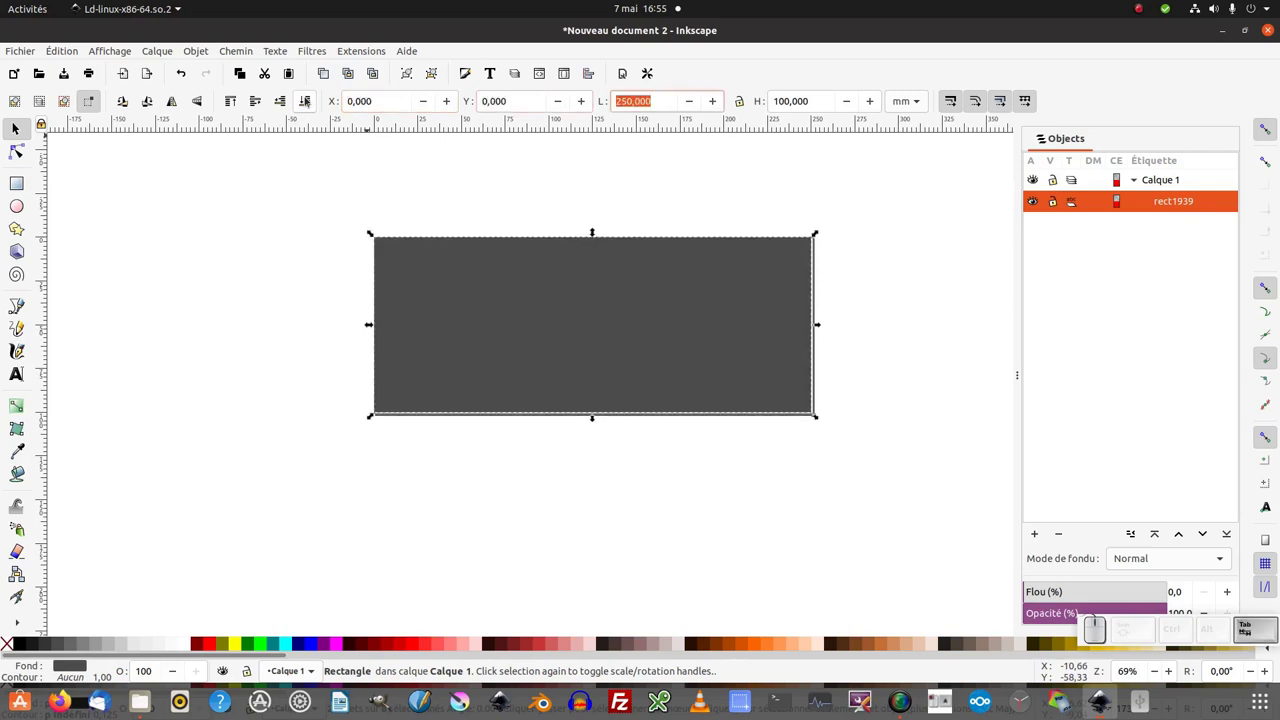
Step: Enter the banner's exact position and size values and fit the page to it
{"action": "key", "text": "KP_2"}
{"action": "key", "text": "KP_0"}
{"action": "key", "text": "Tab"}
{"action": "key", "text": "KP_1"}
{"action": "key", "text": "KP_0"}
{"action": "key", "text": "Tab"}
{"action": "key", "text": "ctrl+shift+r"}
Step: Hide and lock the grey background rectangle 'fond' in the Objects panel
{"action": "left_click", "coordinate": [582, 221]}
{"action": "left_click", "coordinate": [626, 292]}
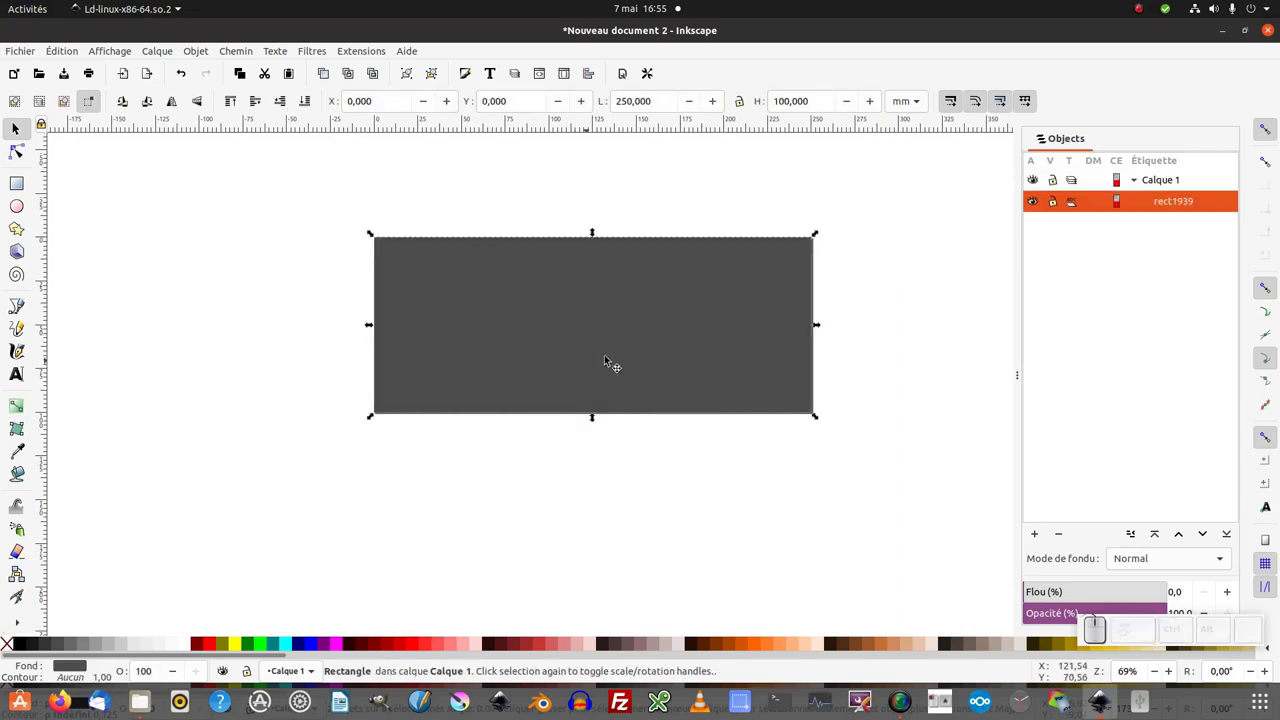
{"action": "left_click", "coordinate": [636, 331]}
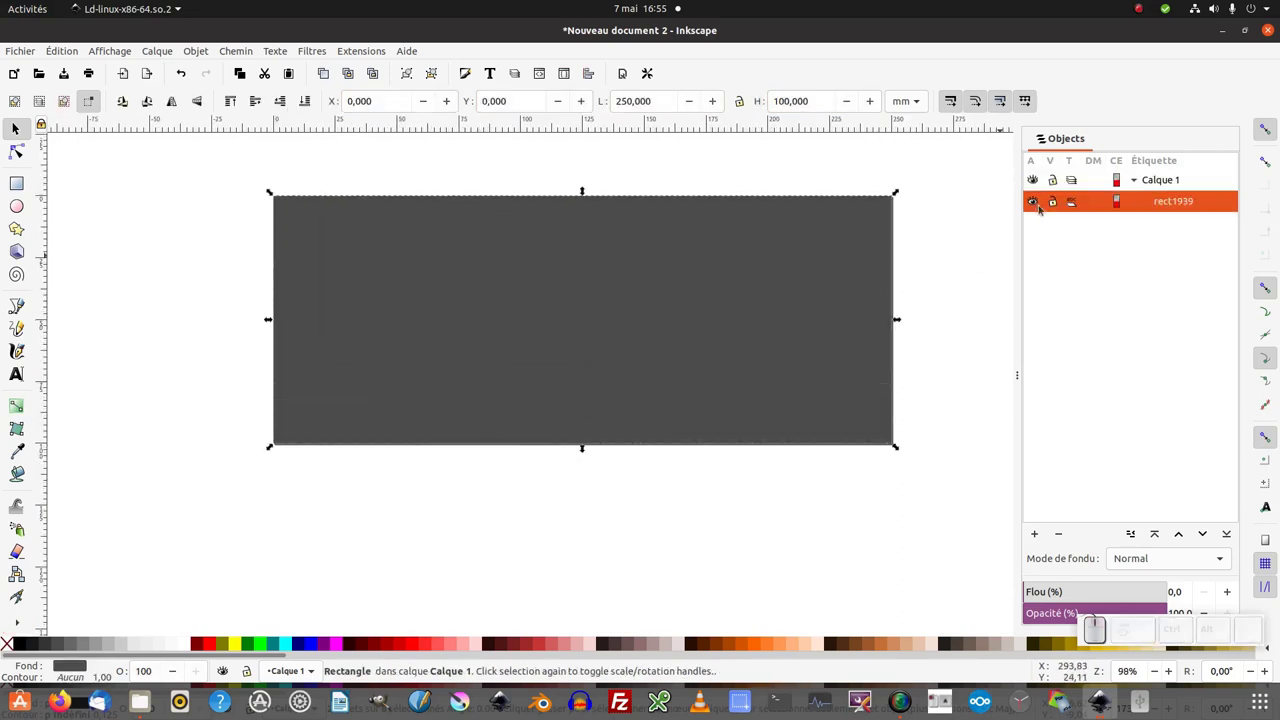
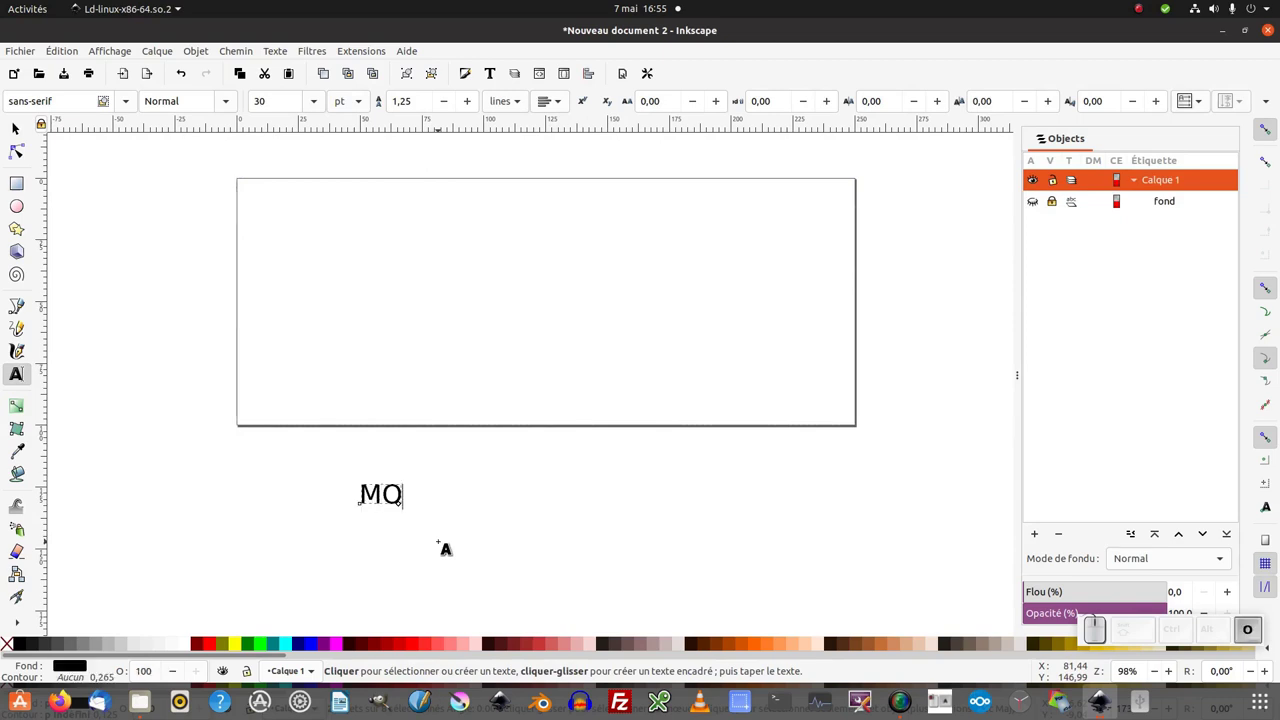
Step: Finish the MONNAIE LIBRE wording and set it in the Aachen Std font
{"action": "key", "text": "space"}
{"action": "key", "text": "ctrl+a"}
{"action": "left_click", "coordinate": [125, 104]}
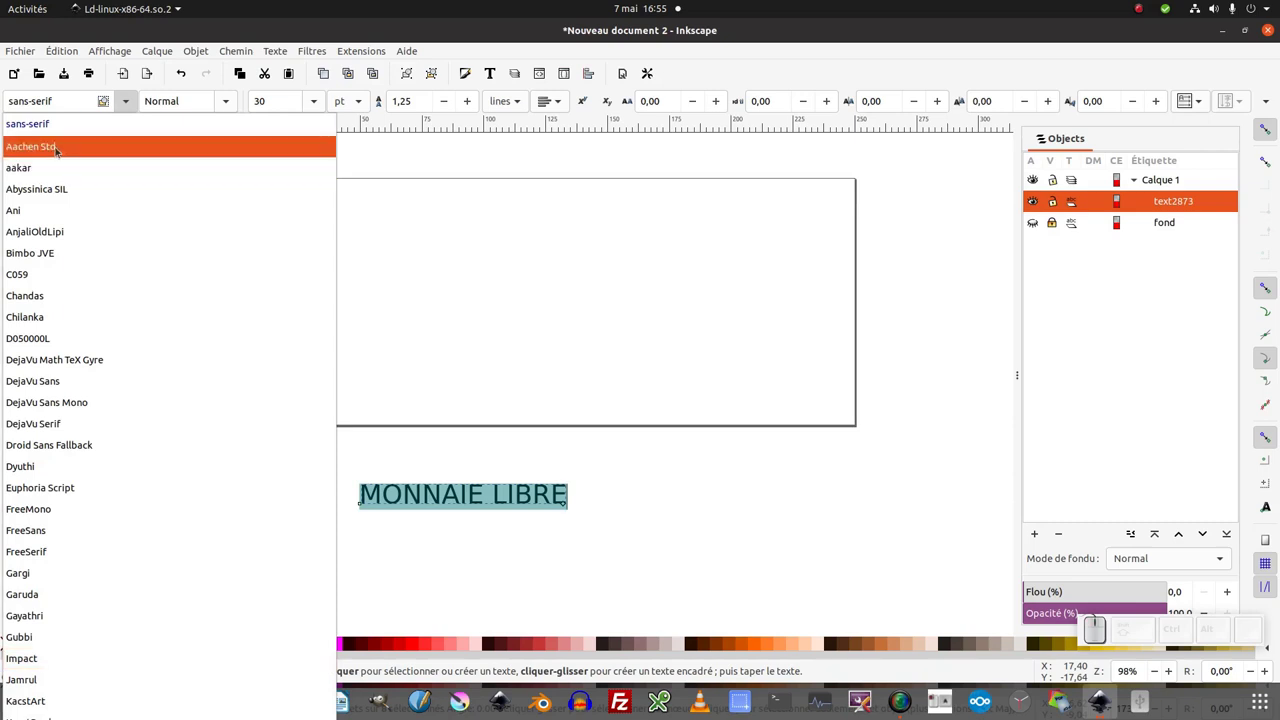
{"action": "left_click", "coordinate": [78, 158]}
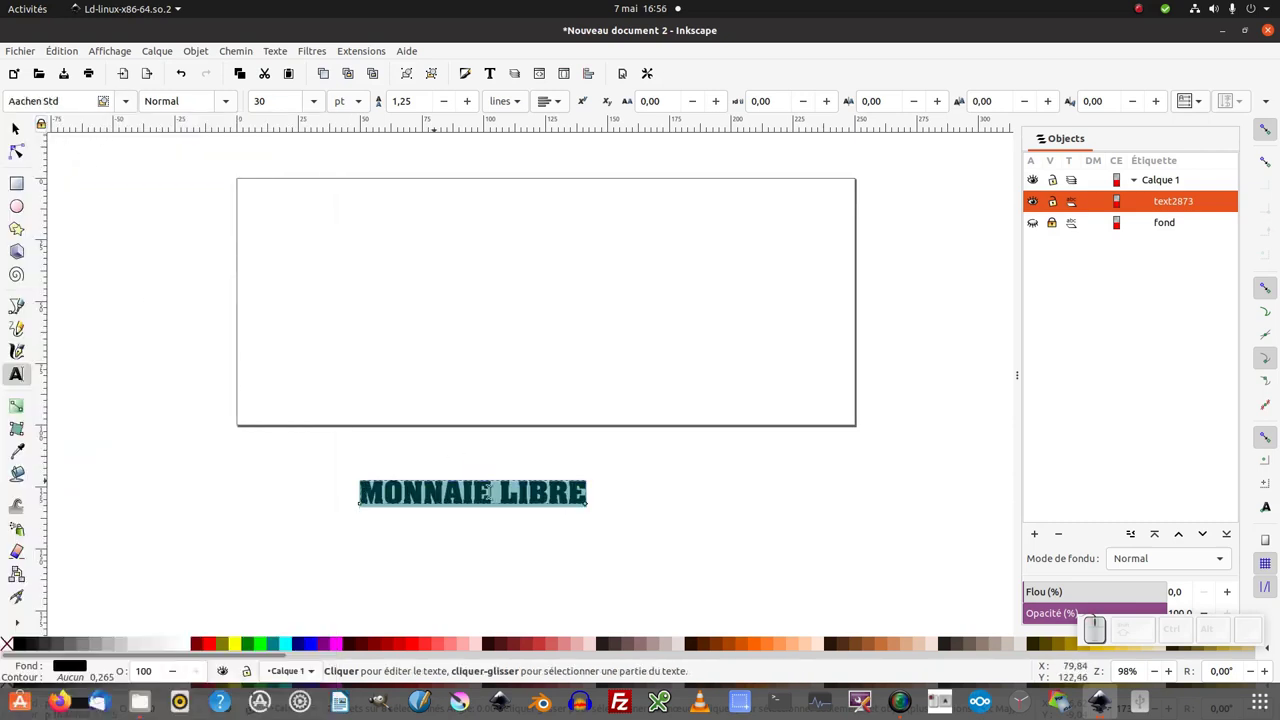
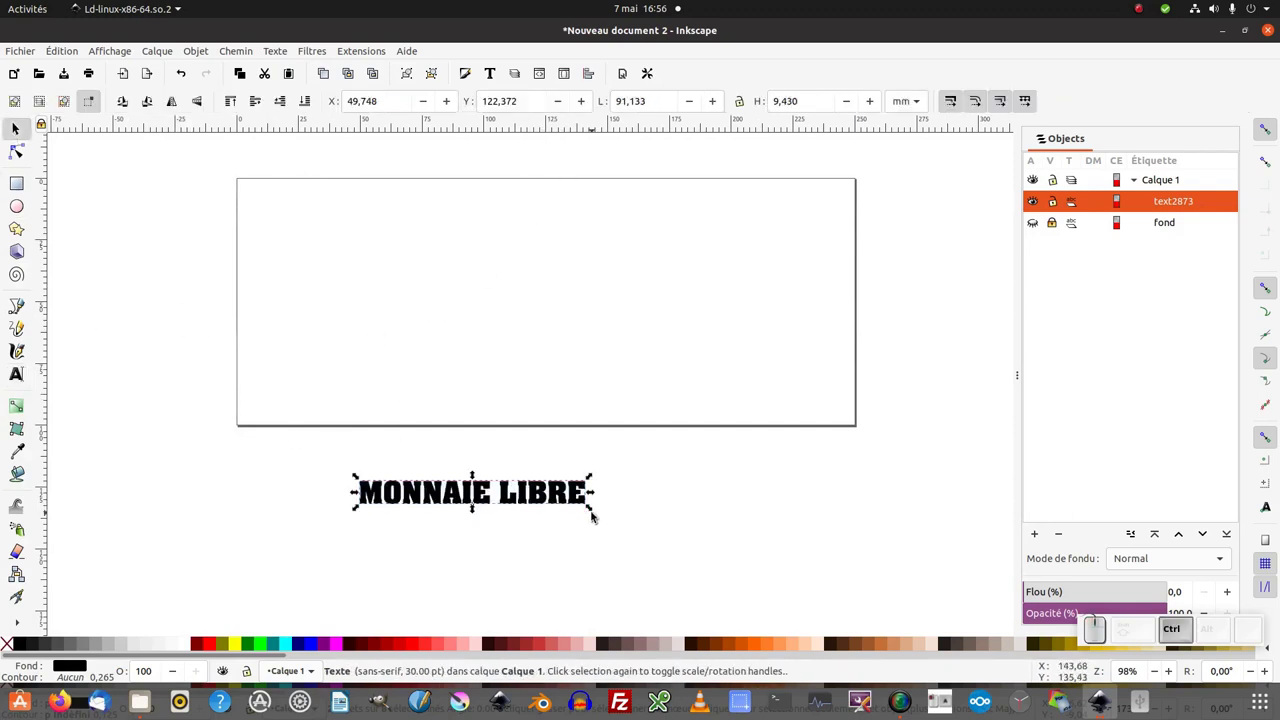
Step: Scale the text to about 241 mm wide and place it below the page
{"action": "left_click_drag", "start_coordinate": [603, 515], "coordinate": [543, 502]}
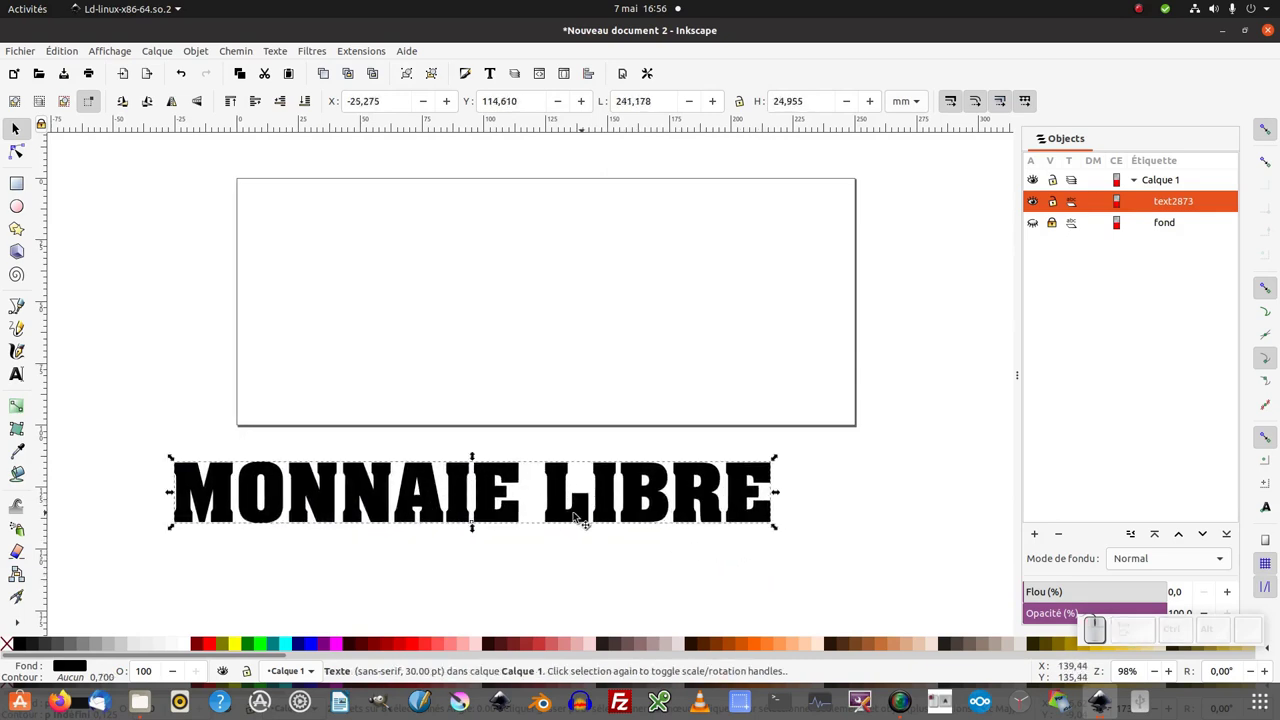
{"action": "left_click_drag", "start_coordinate": [582, 520], "coordinate": [590, 476]}
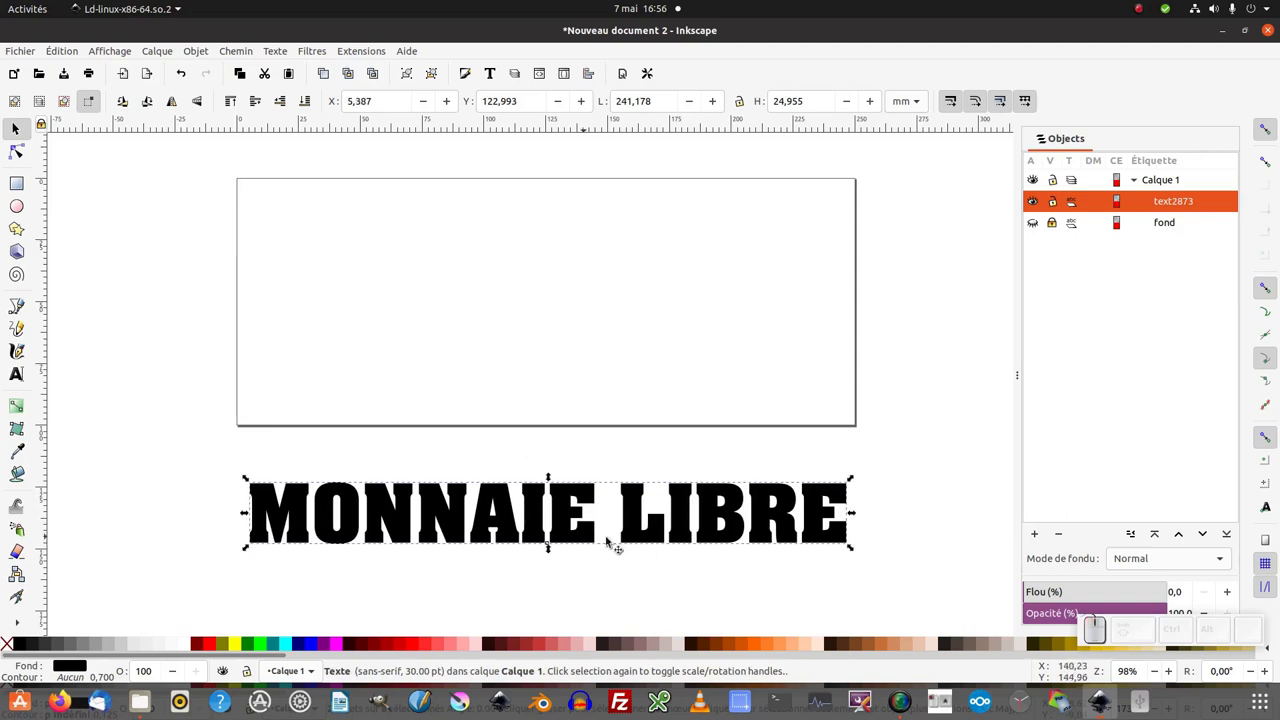
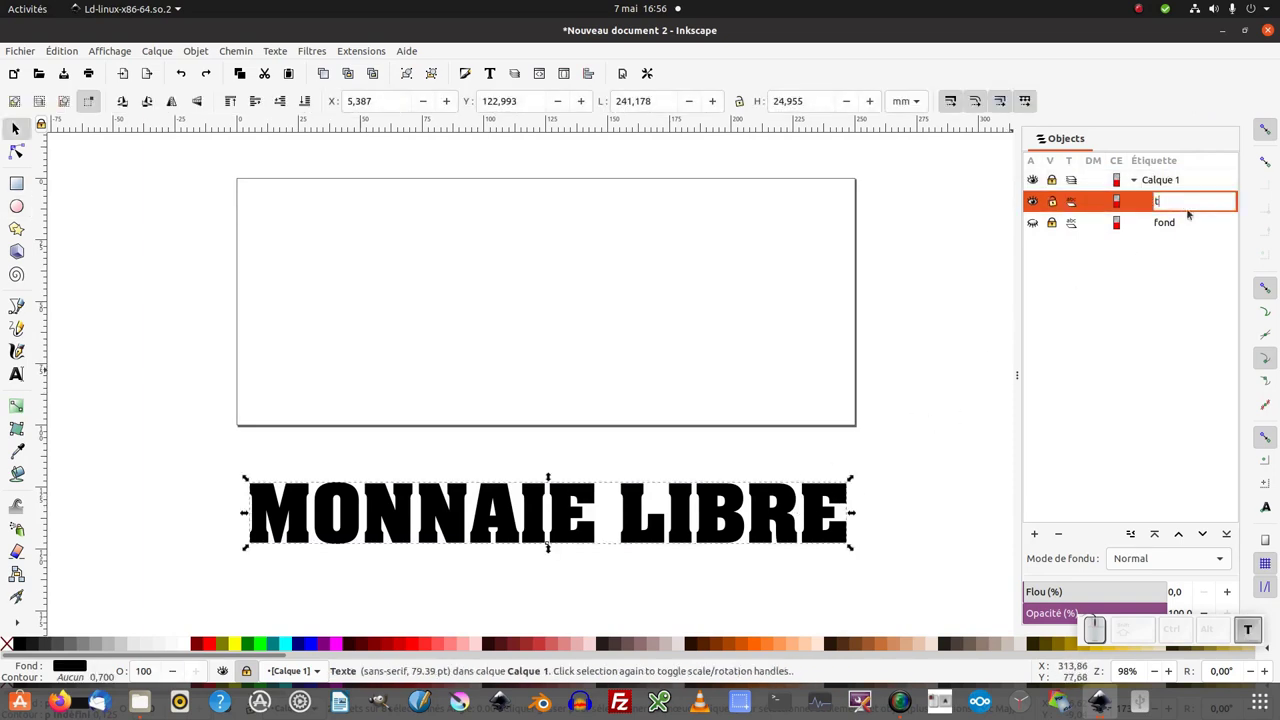
Step: Name the text object texte_initial in the Objects panel
{"action": "key", "text": "i"}
{"action": "key", "text": "BackSpace"}
{"action": "key", "text": "a"}
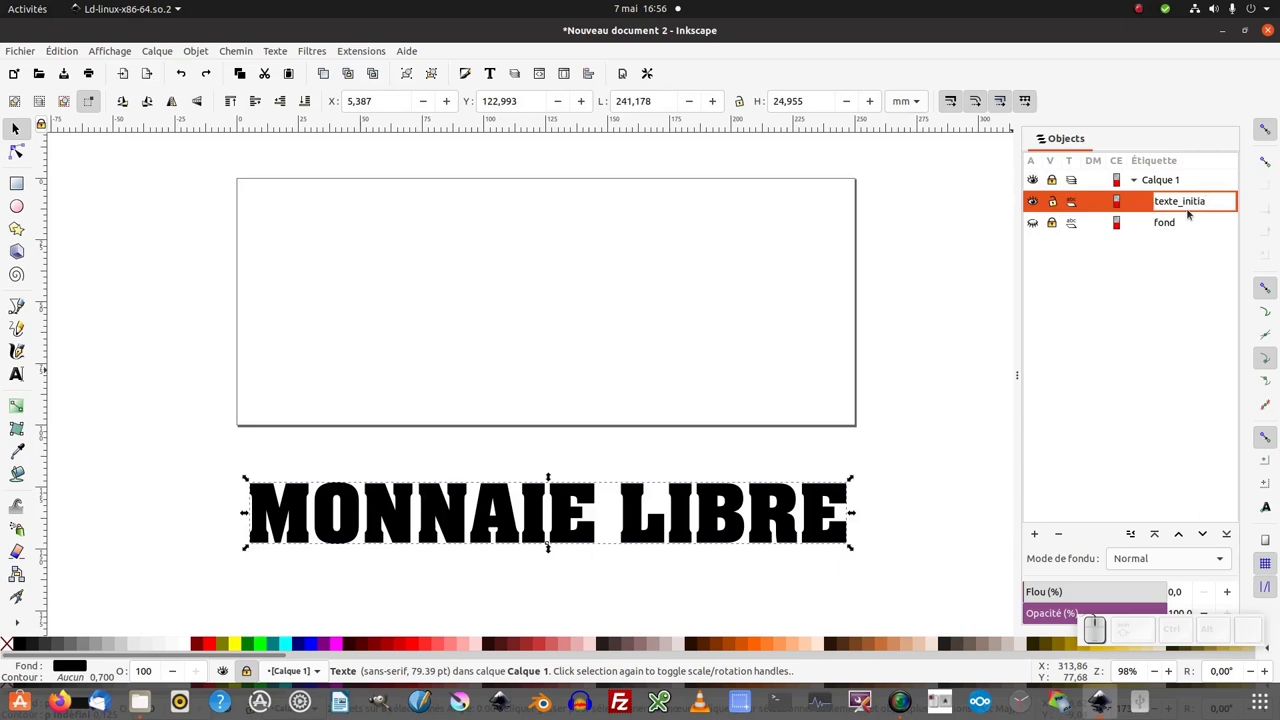
{"action": "key", "text": "l"}
{"action": "key", "text": "Return"}
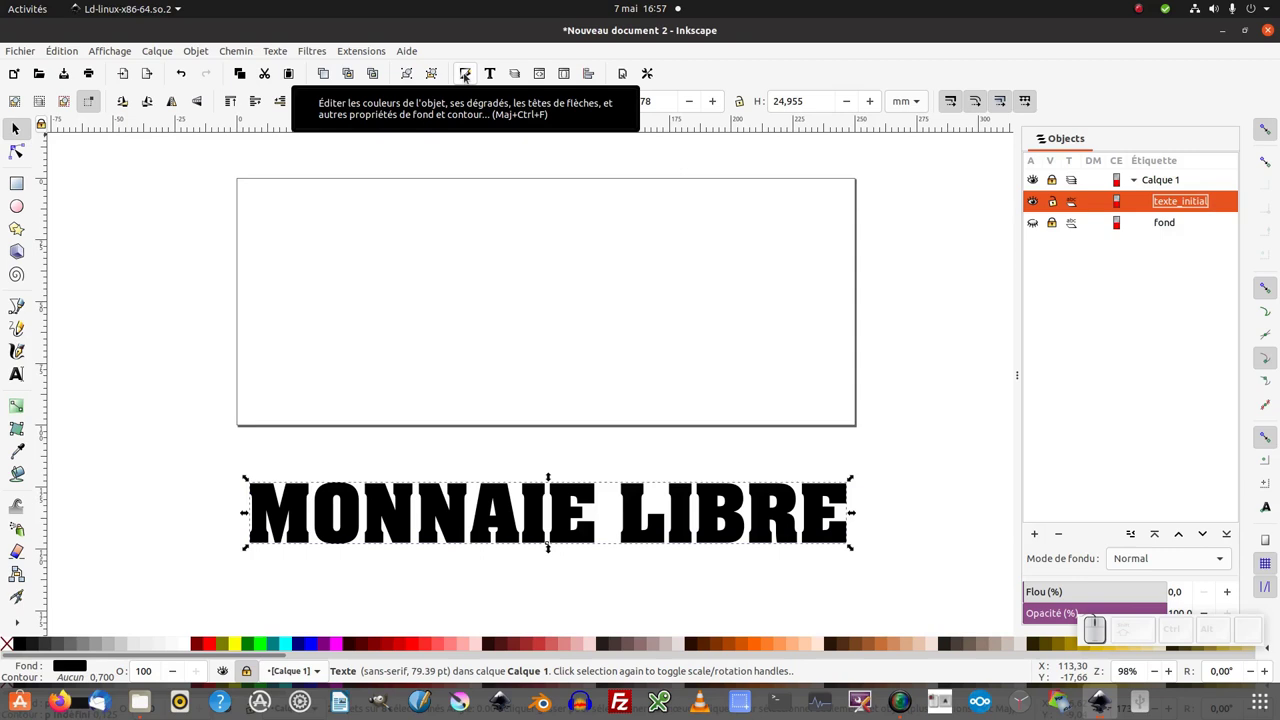
Step: Make the text's fill unset in the Fill and Stroke dialog
{"action": "left_click", "coordinate": [468, 77]}
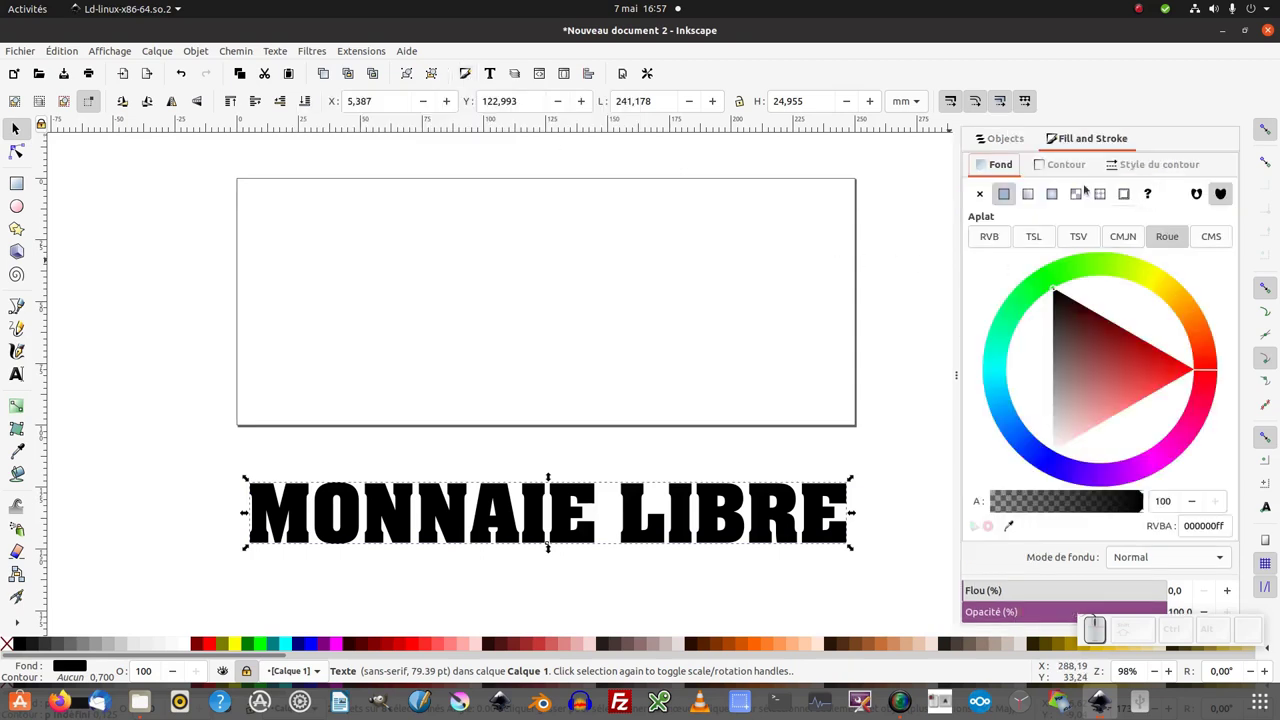
{"action": "left_click", "coordinate": [1000, 166]}
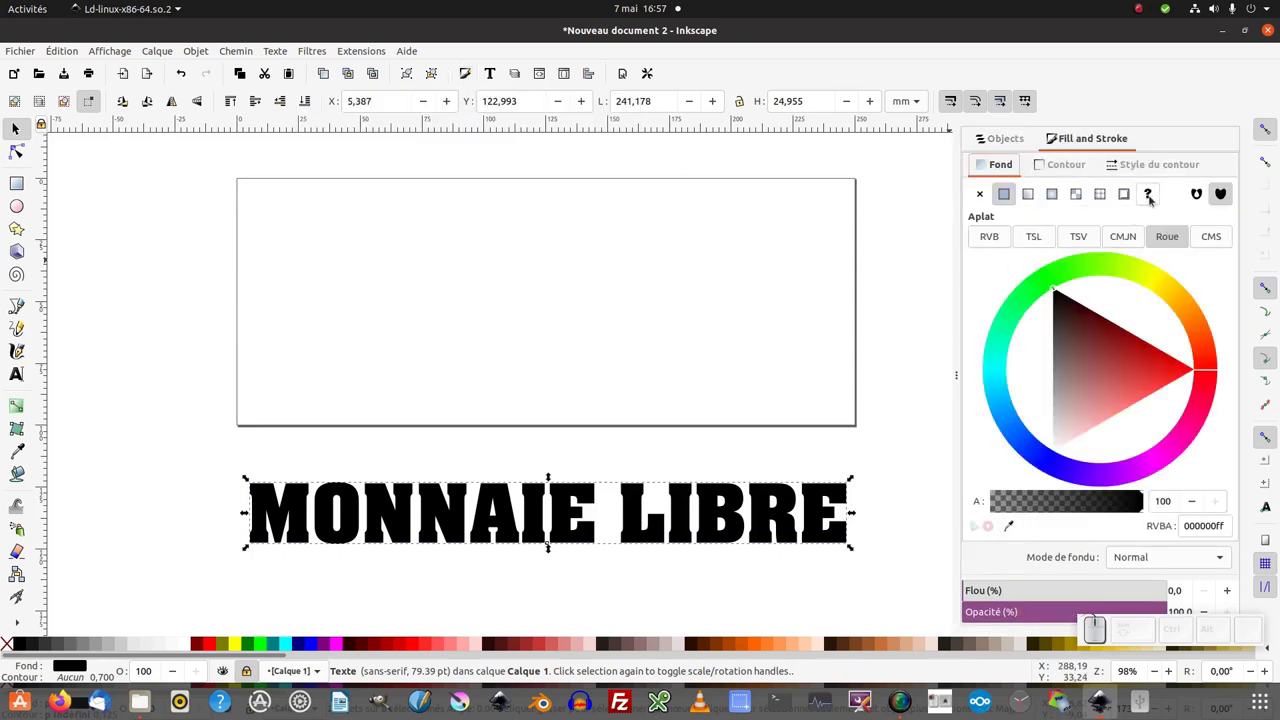
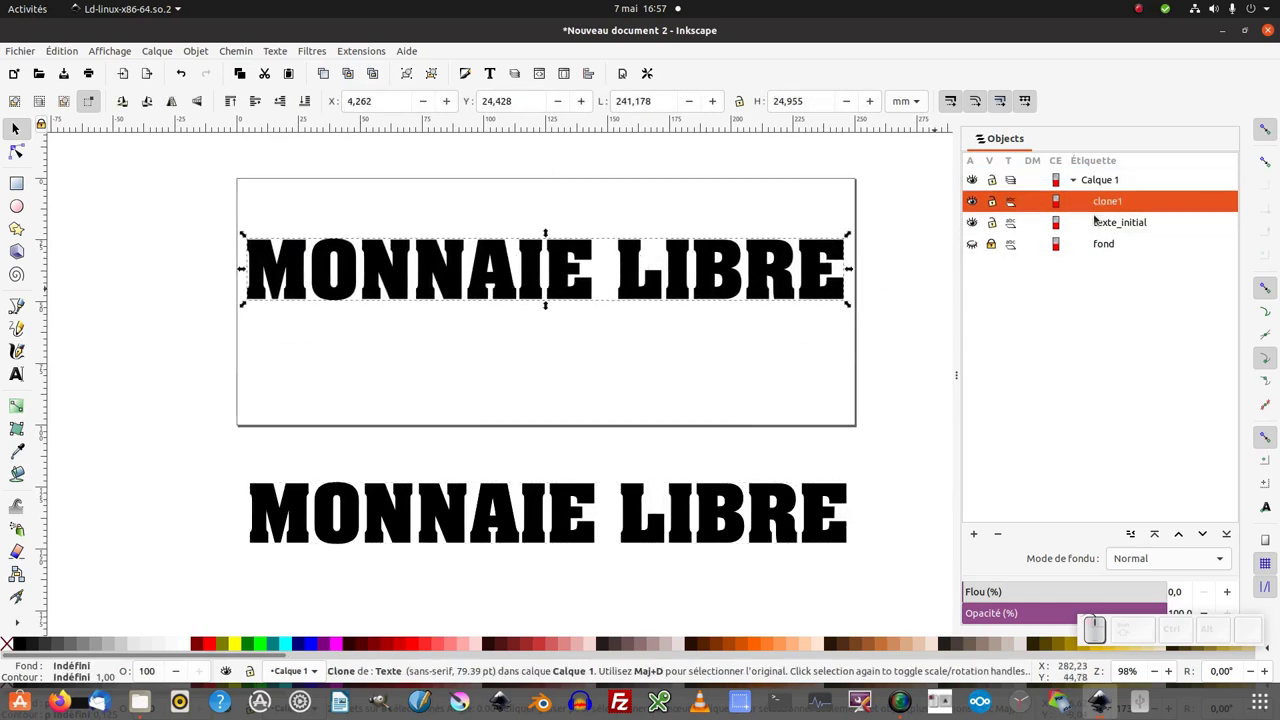
Step: Stack the red clone on the dark red one with a slight offset on the banner
{"action": "left_click", "coordinate": [736, 507]}
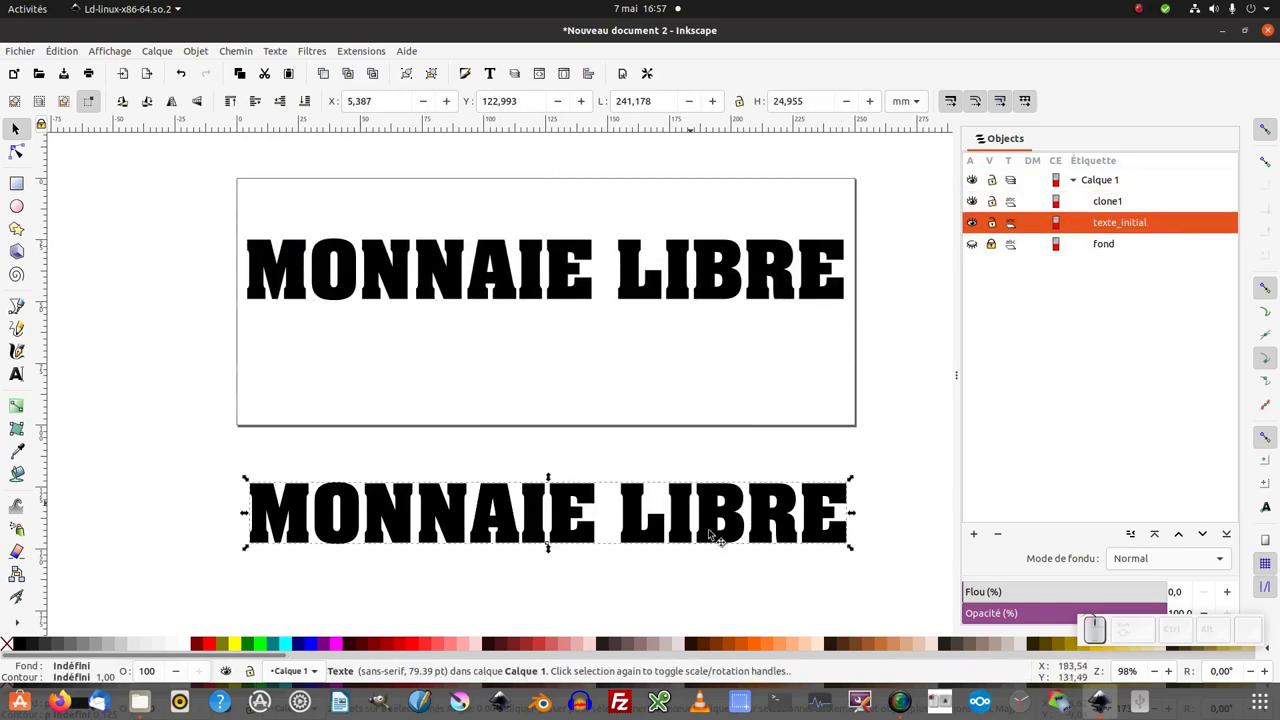
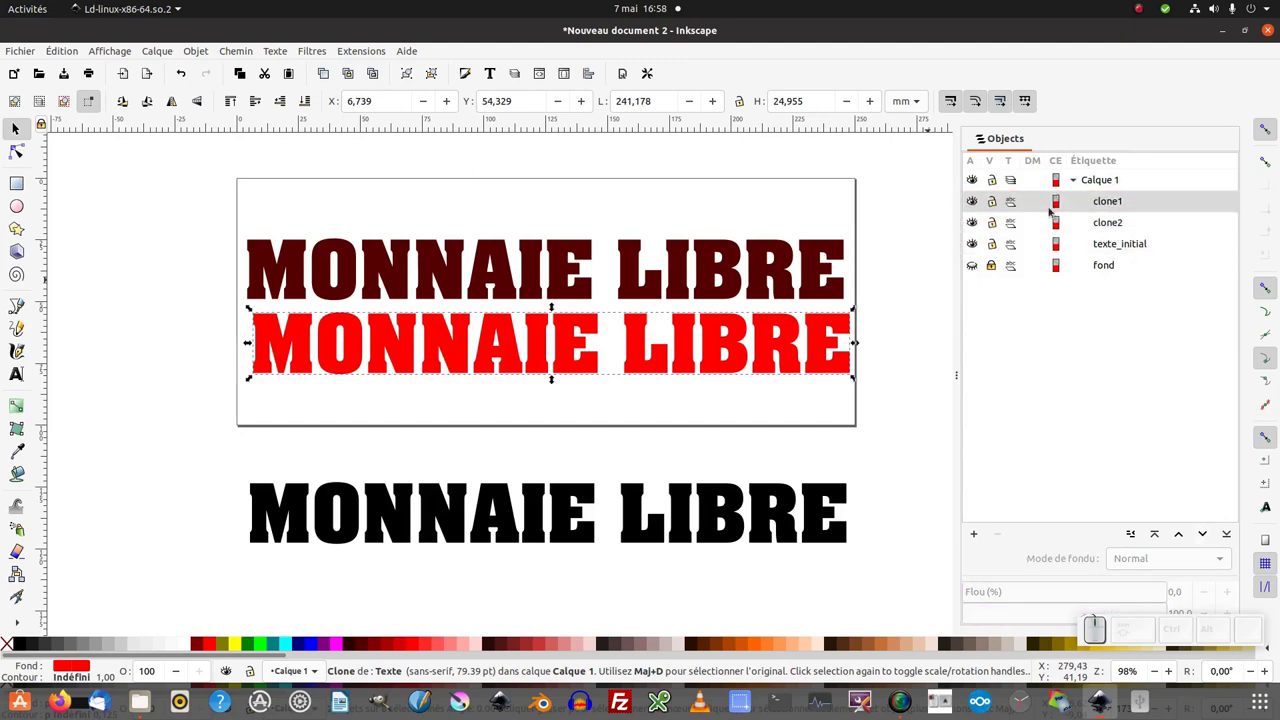
{"action": "left_click_drag", "start_coordinate": [565, 262], "coordinate": [564, 376]}
{"action": "left_click_drag", "start_coordinate": [567, 364], "coordinate": [678, 412]}
{"action": "middle_click", "coordinate": [678, 412]}
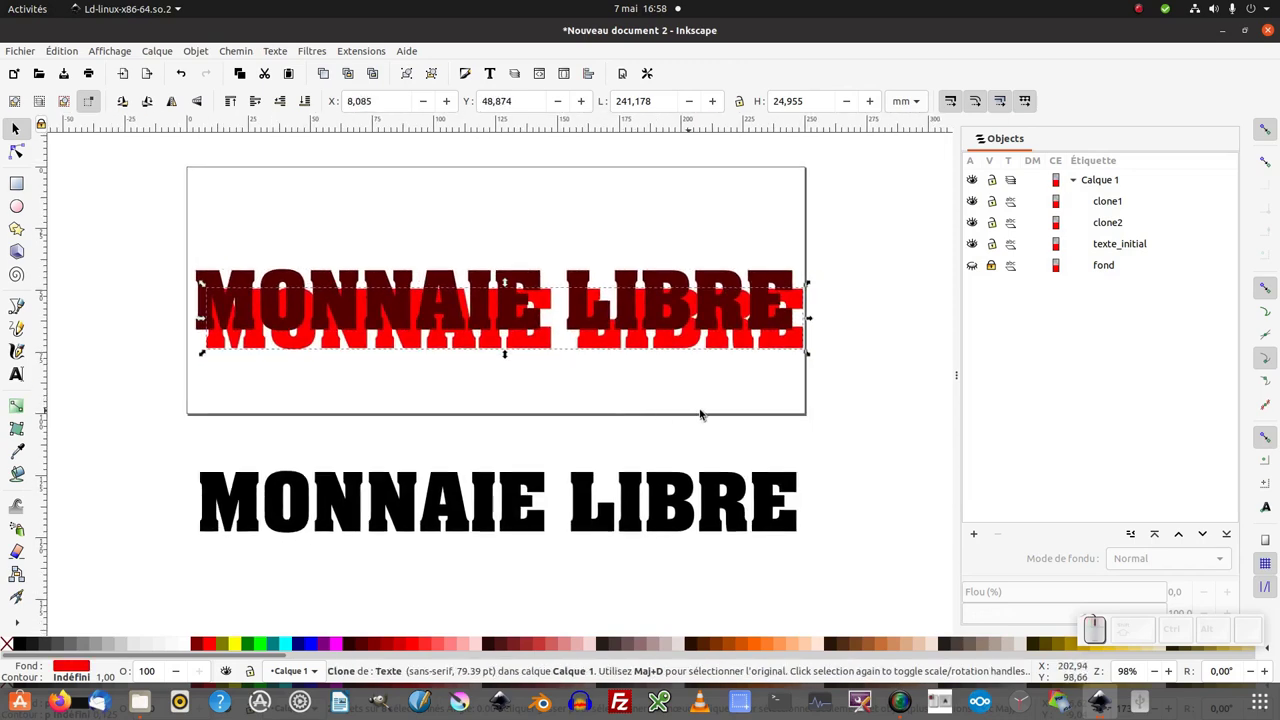
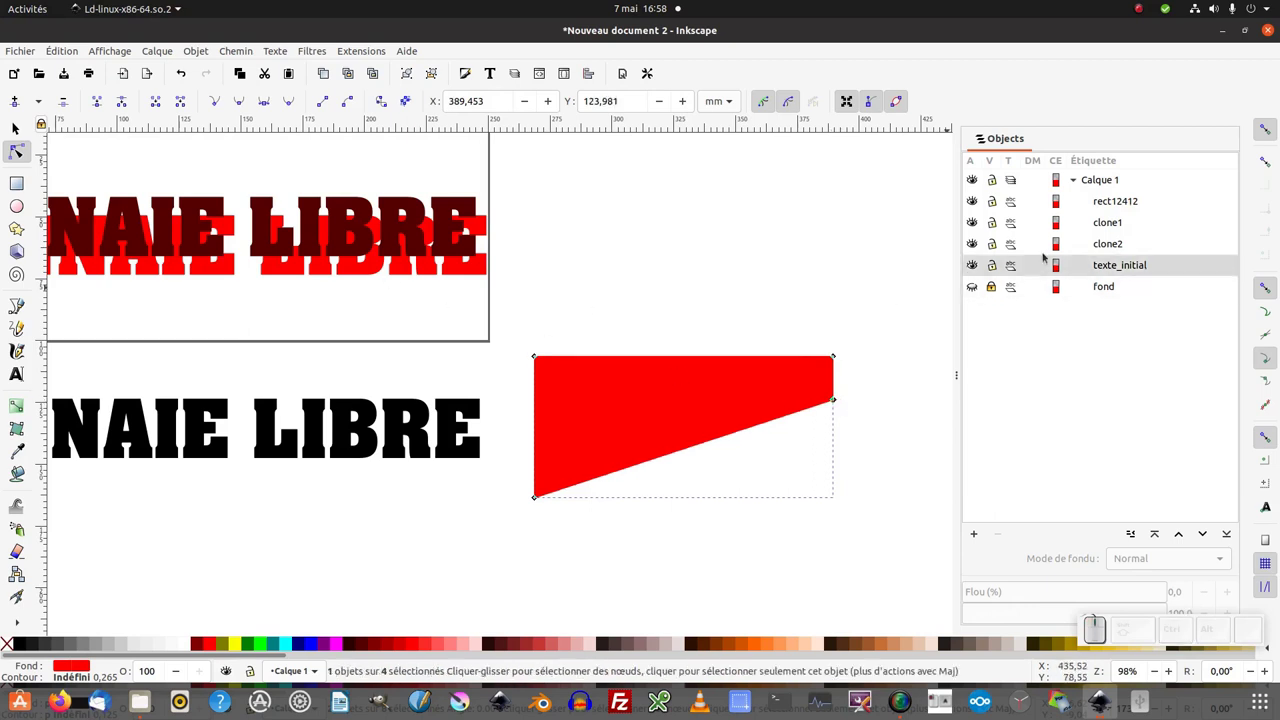
Step: Name the red cutting shape découpe1 and duplicate it
{"action": "left_click", "coordinate": [1167, 210]}
{"action": "left_click", "coordinate": [1162, 206]}
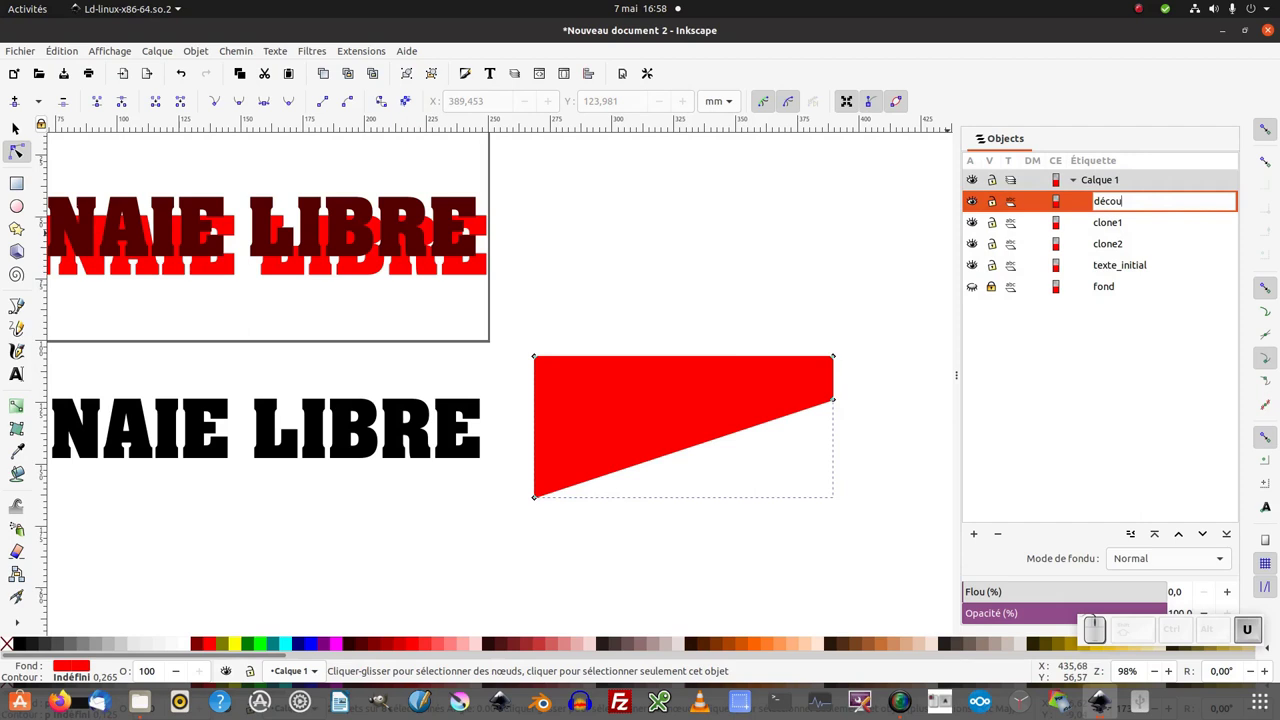
{"action": "key", "text": "KP_1"}
{"action": "key", "text": "Return"}
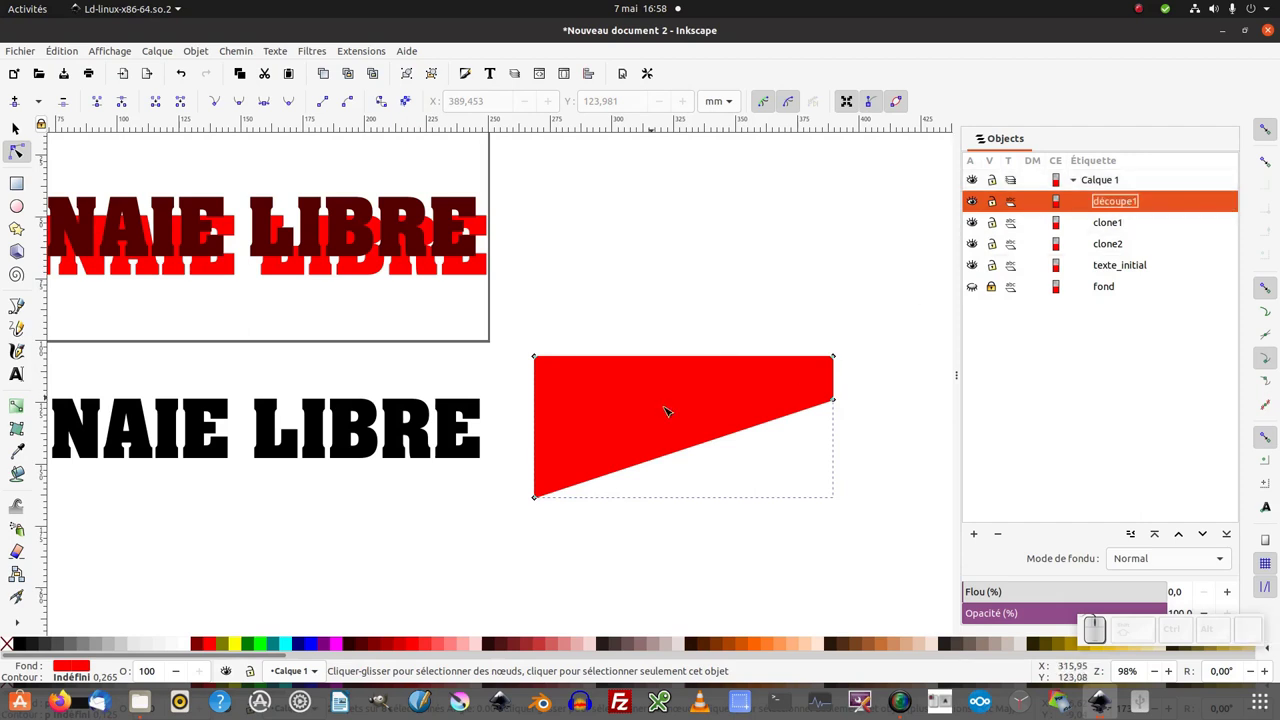
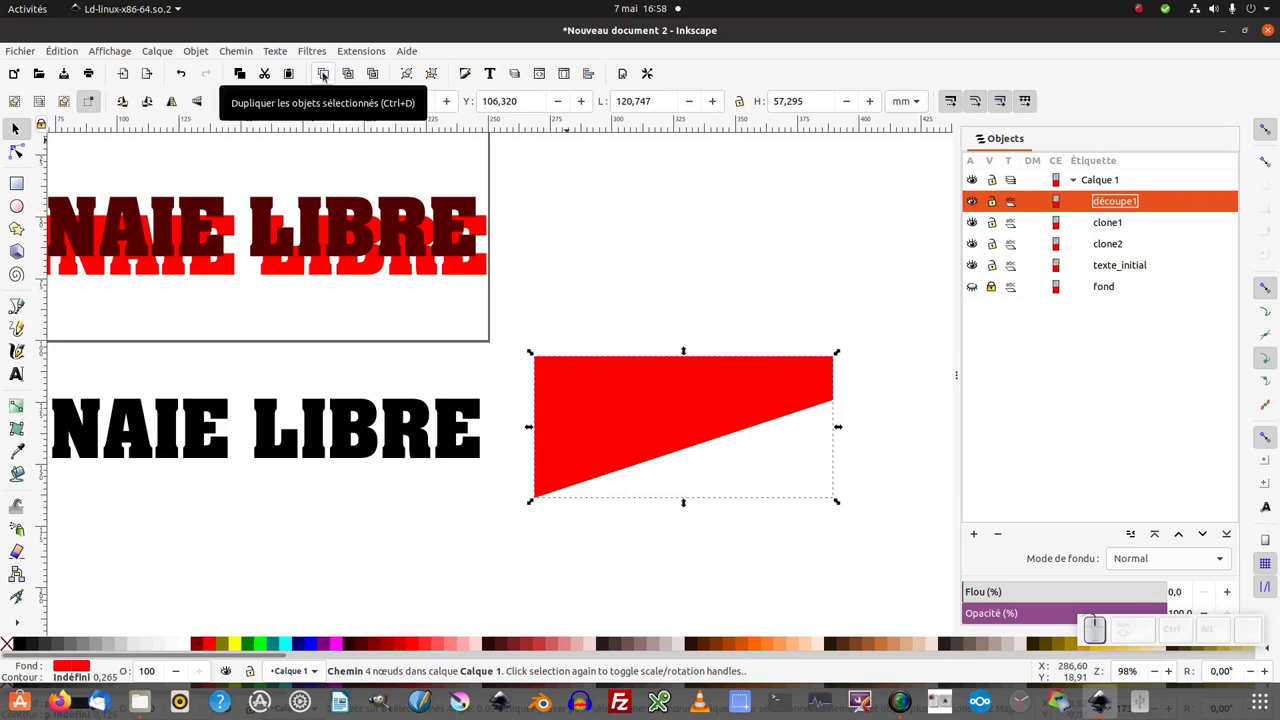
{"action": "key", "text": "ctrl+d"}
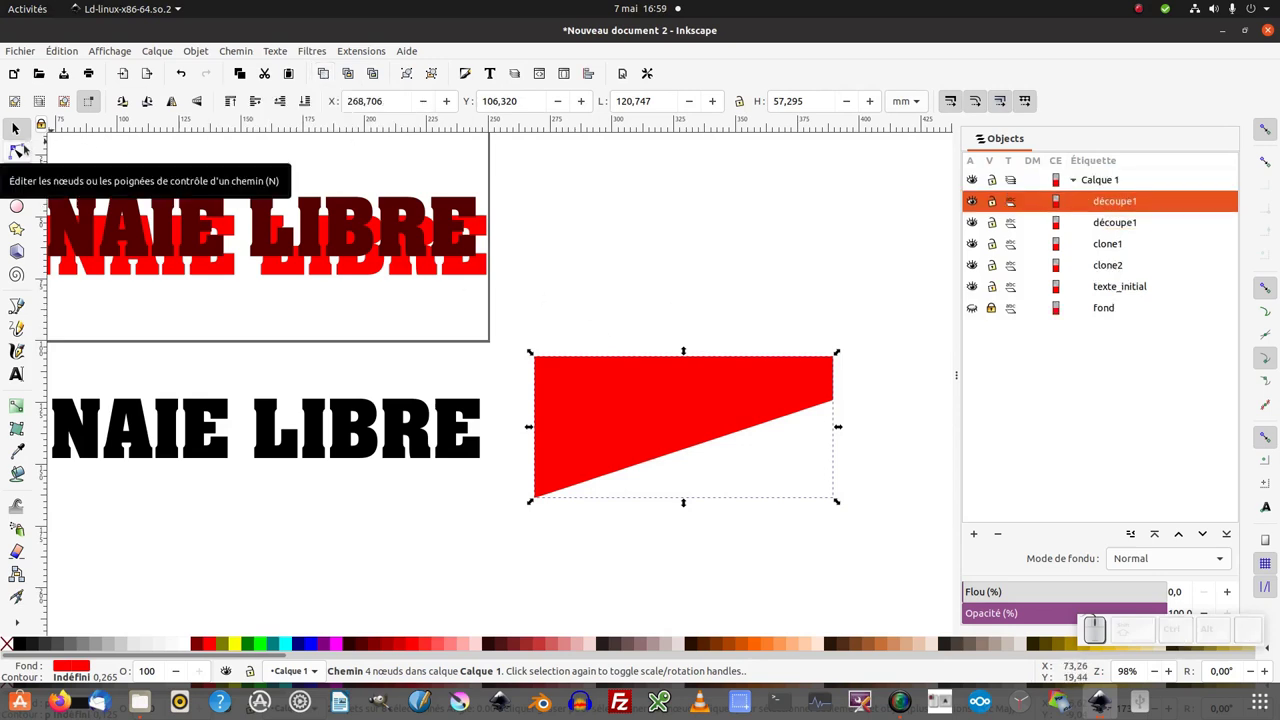
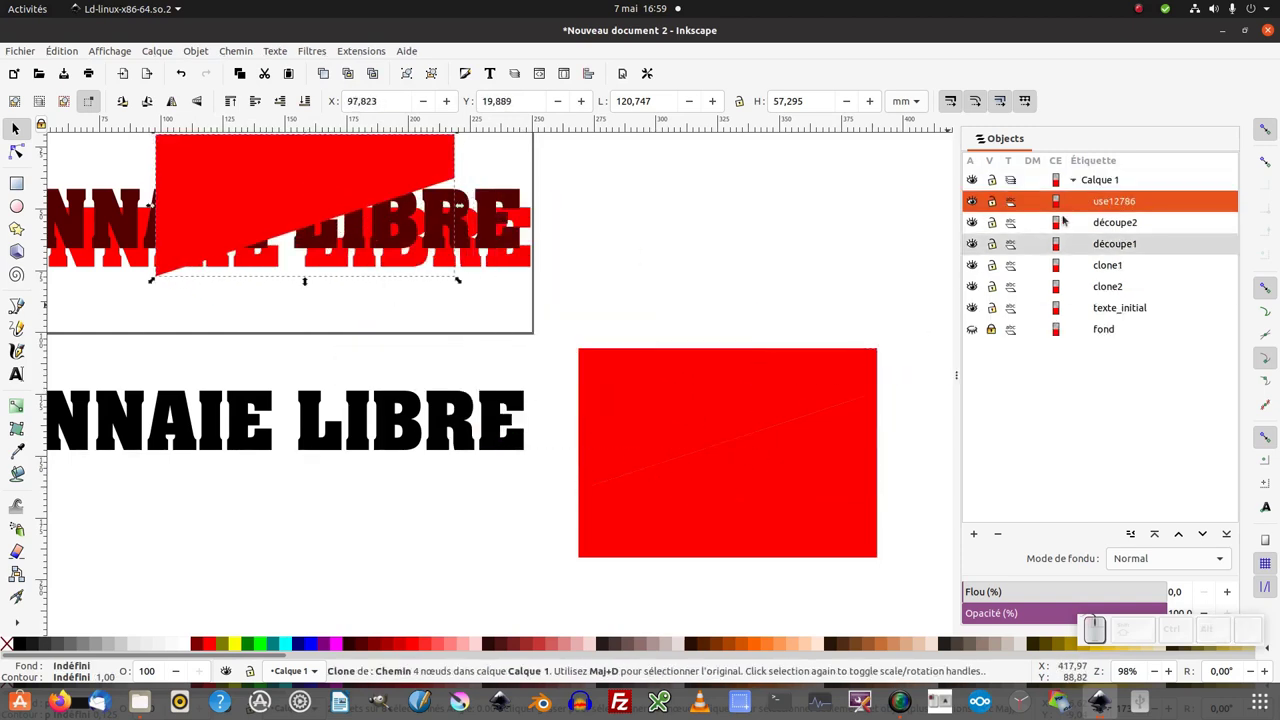
Step: Name the first cutting-piece clone découpe1_clone
{"action": "left_click", "coordinate": [1121, 207]}
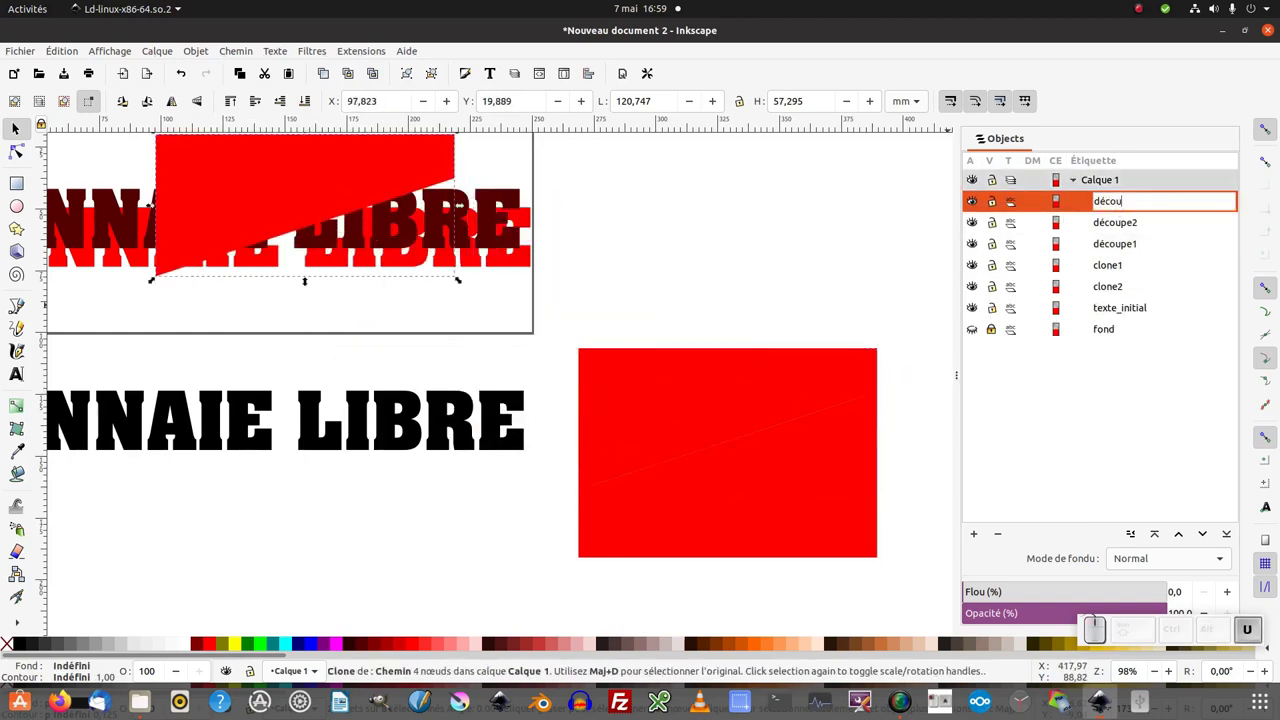
{"action": "key", "text": "KP_1"}
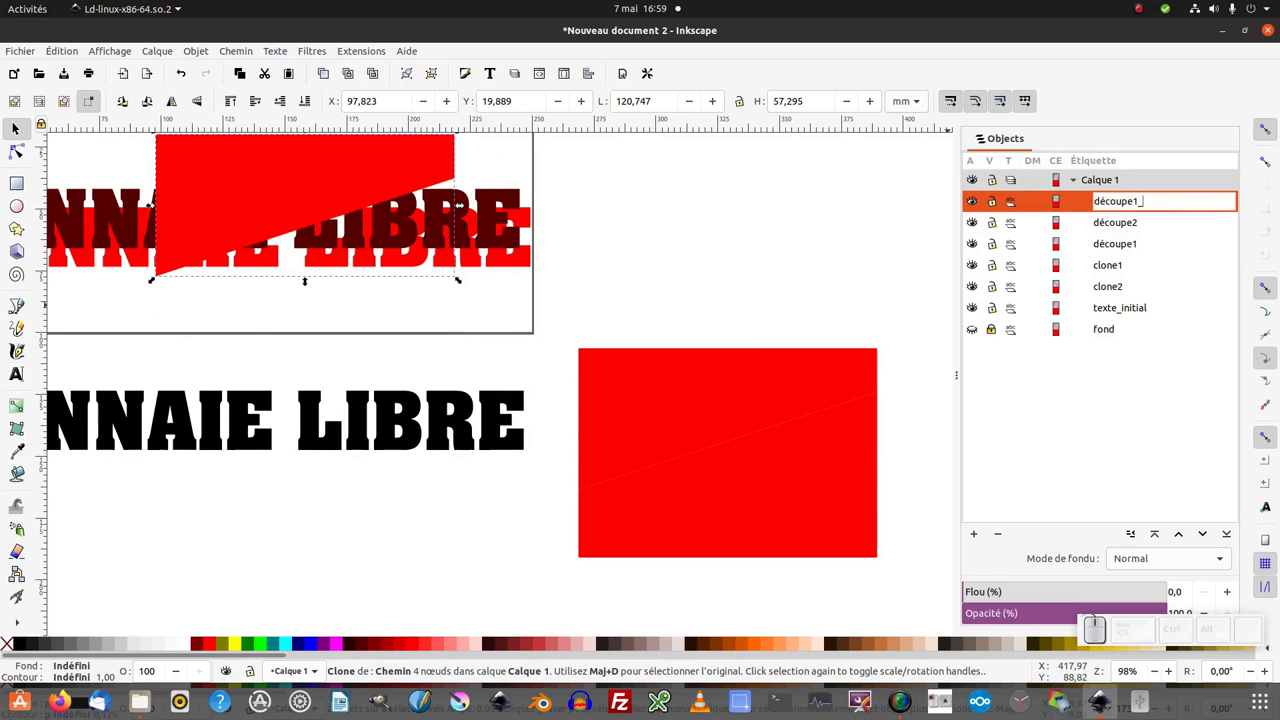
{"action": "key", "text": "Return"}
Step: Clone découpe2, move it over the text and name it découpe2_clone
{"action": "left_click", "coordinate": [802, 535]}
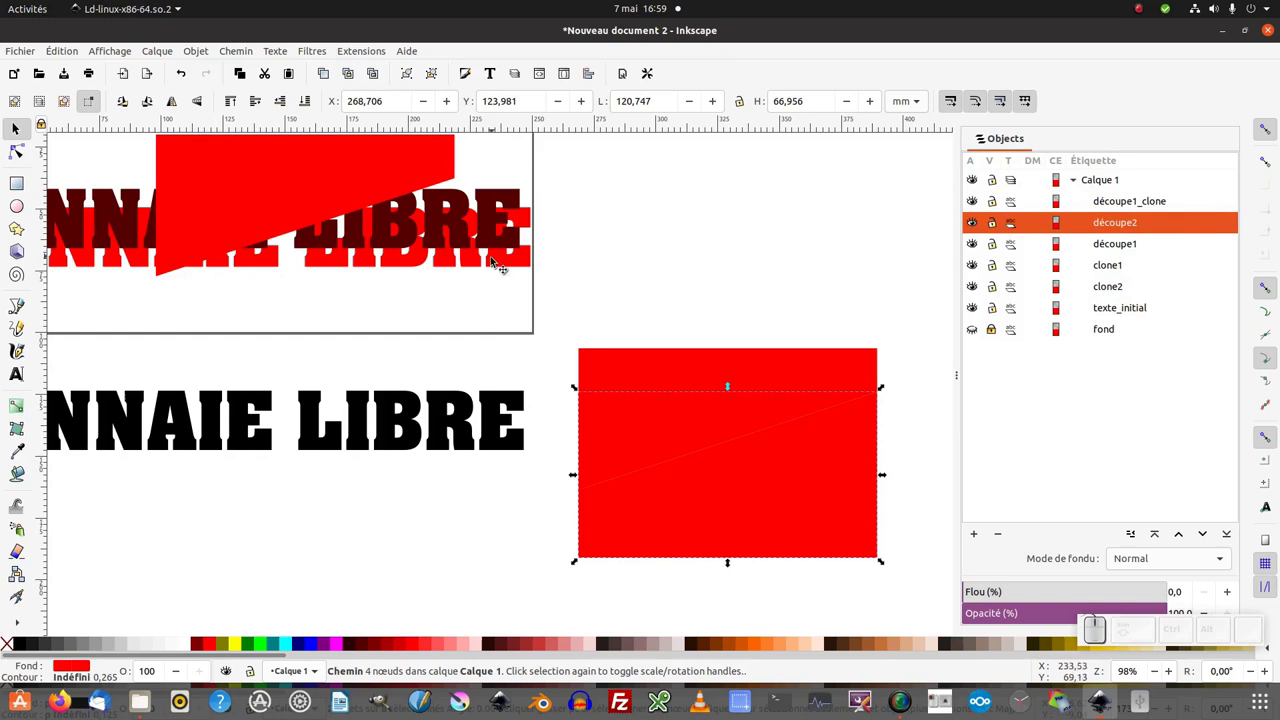
{"action": "key", "text": "alt+d"}
{"action": "left_click_drag", "start_coordinate": [756, 502], "coordinate": [1115, 239]}
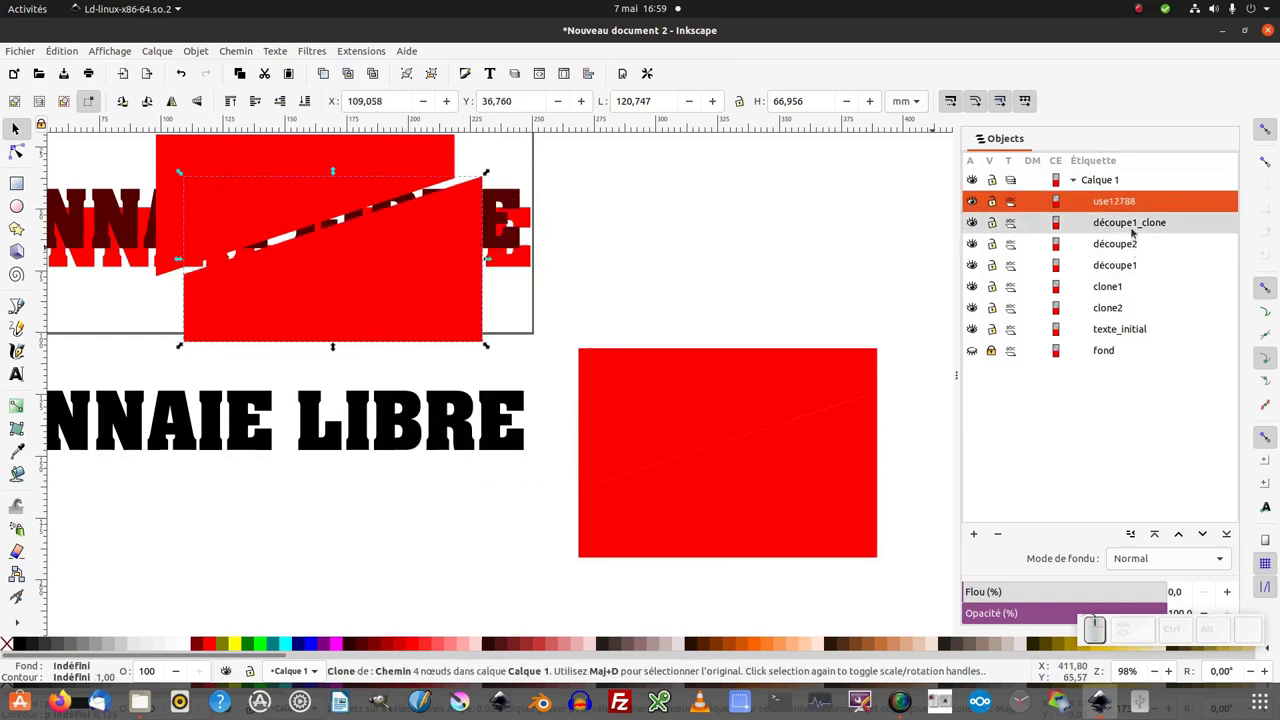
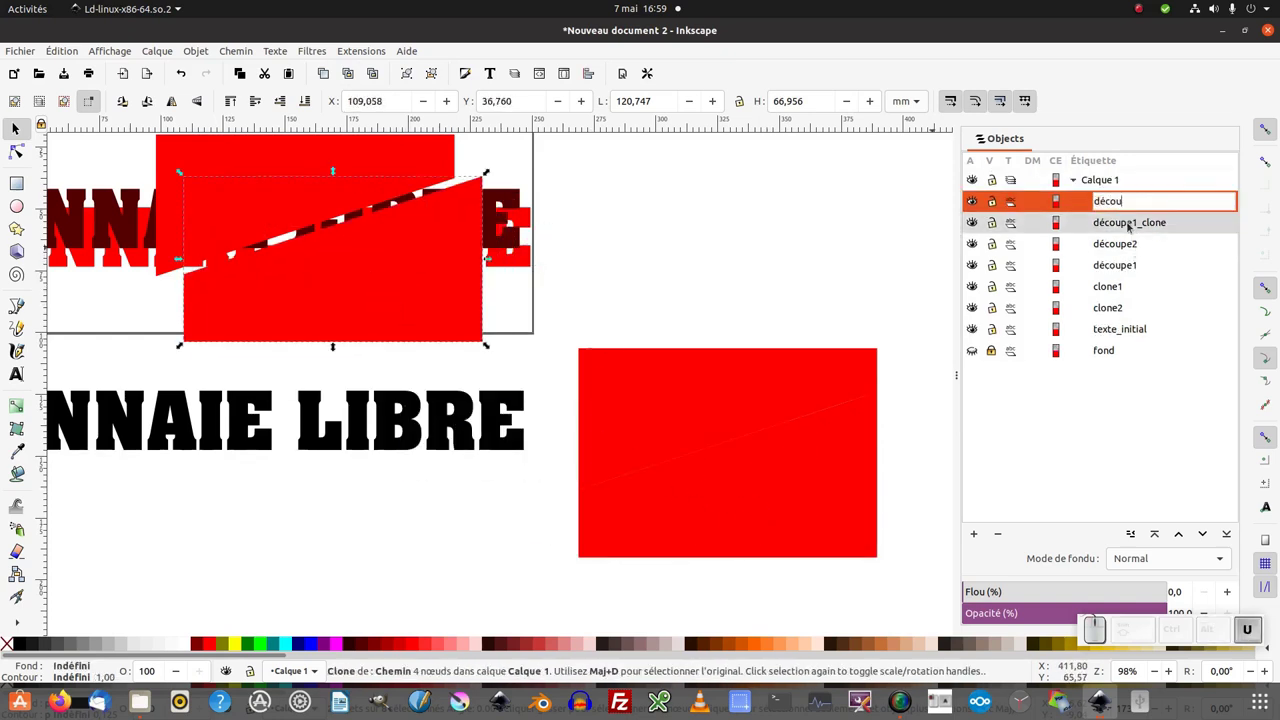
{"action": "key", "text": "KP_2"}
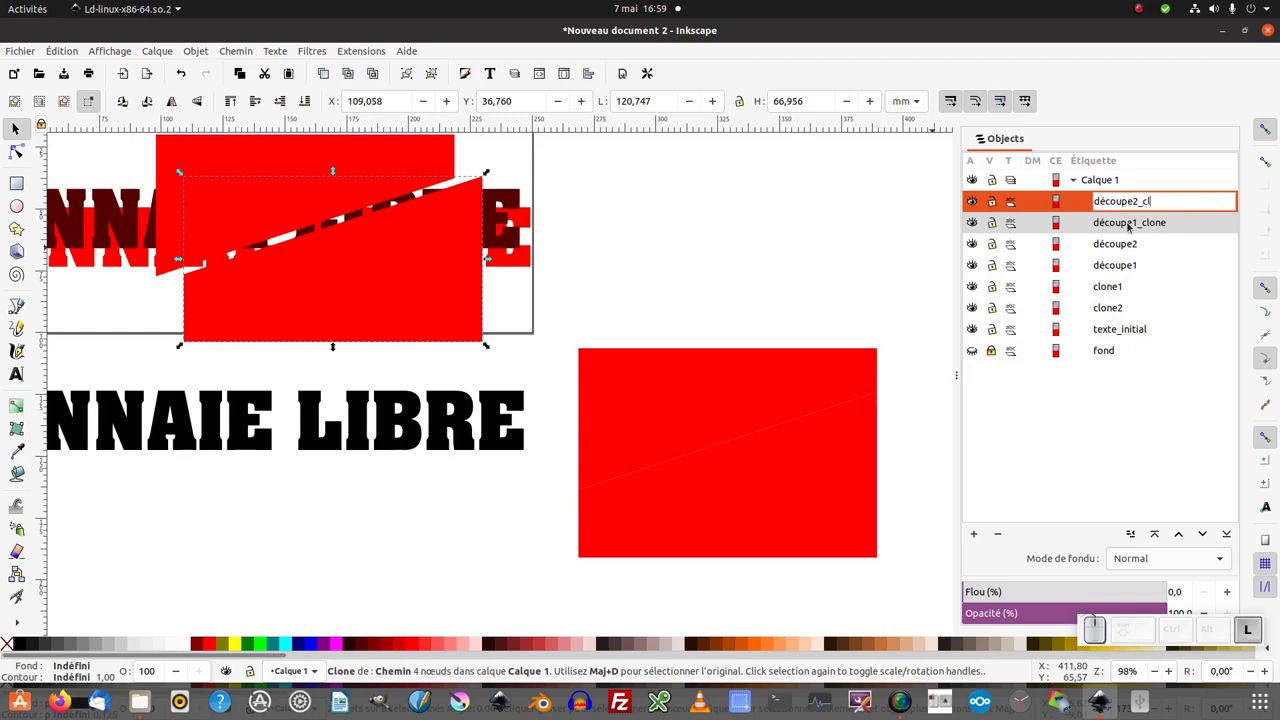
{"action": "key", "text": "Return"}
Step: Reorder the stack so découpe1_clone sits above découpe2_clone
{"action": "left_click_drag", "start_coordinate": [1144, 201], "coordinate": [1171, 293]}
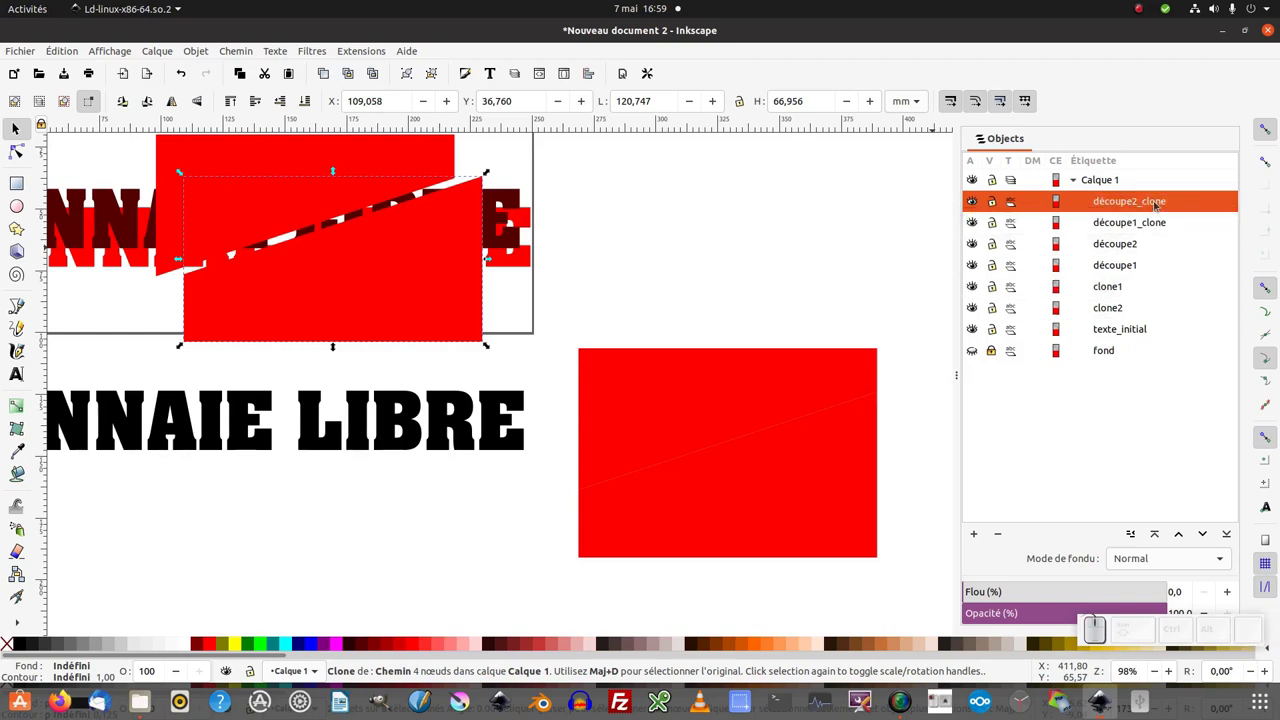
{"action": "left_click_drag", "start_coordinate": [1161, 209], "coordinate": [1170, 285]}
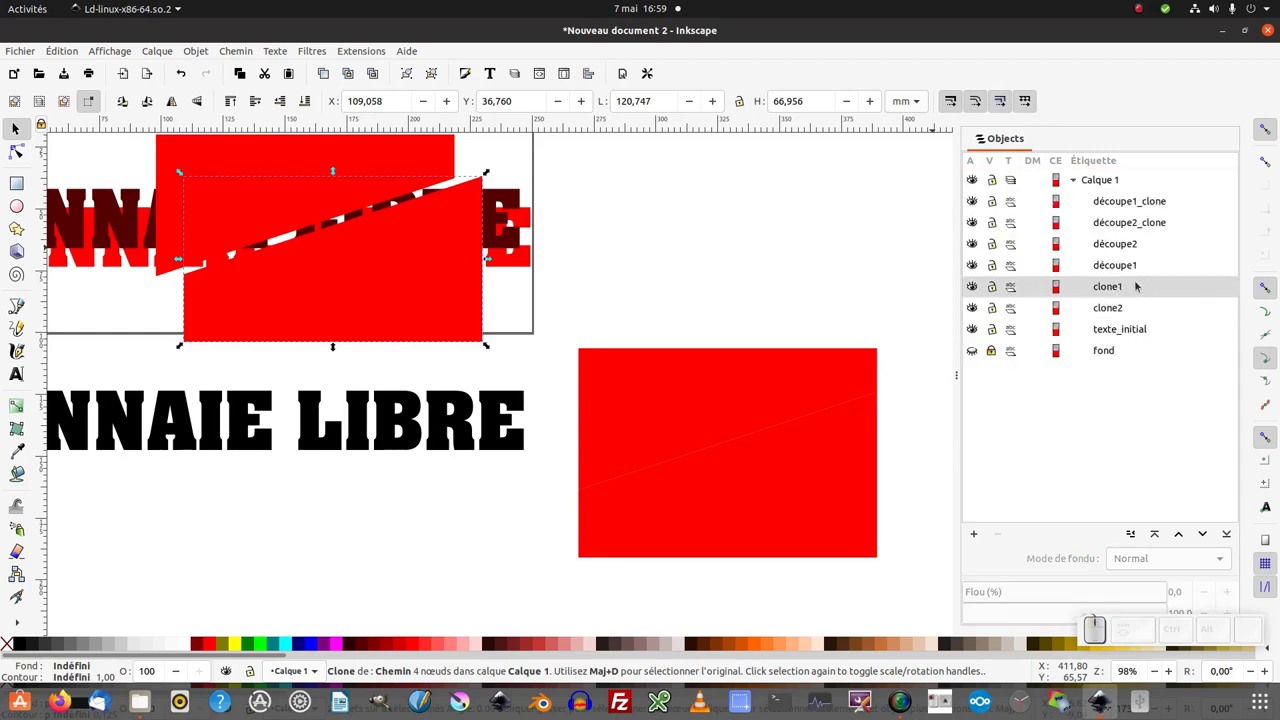
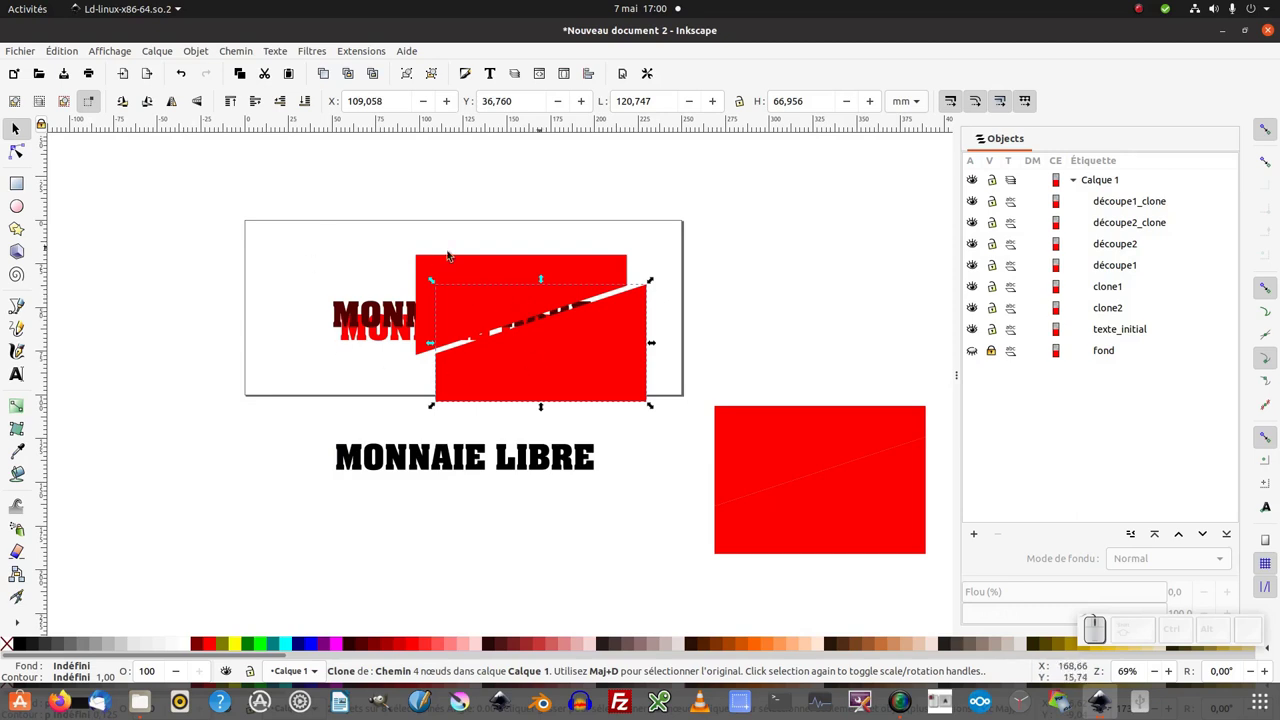
Step: Snap the lower cutting clone up against the upper one to form one red rectangle
{"action": "left_click", "coordinate": [424, 286]}
{"action": "middle_click", "coordinate": [547, 286]}
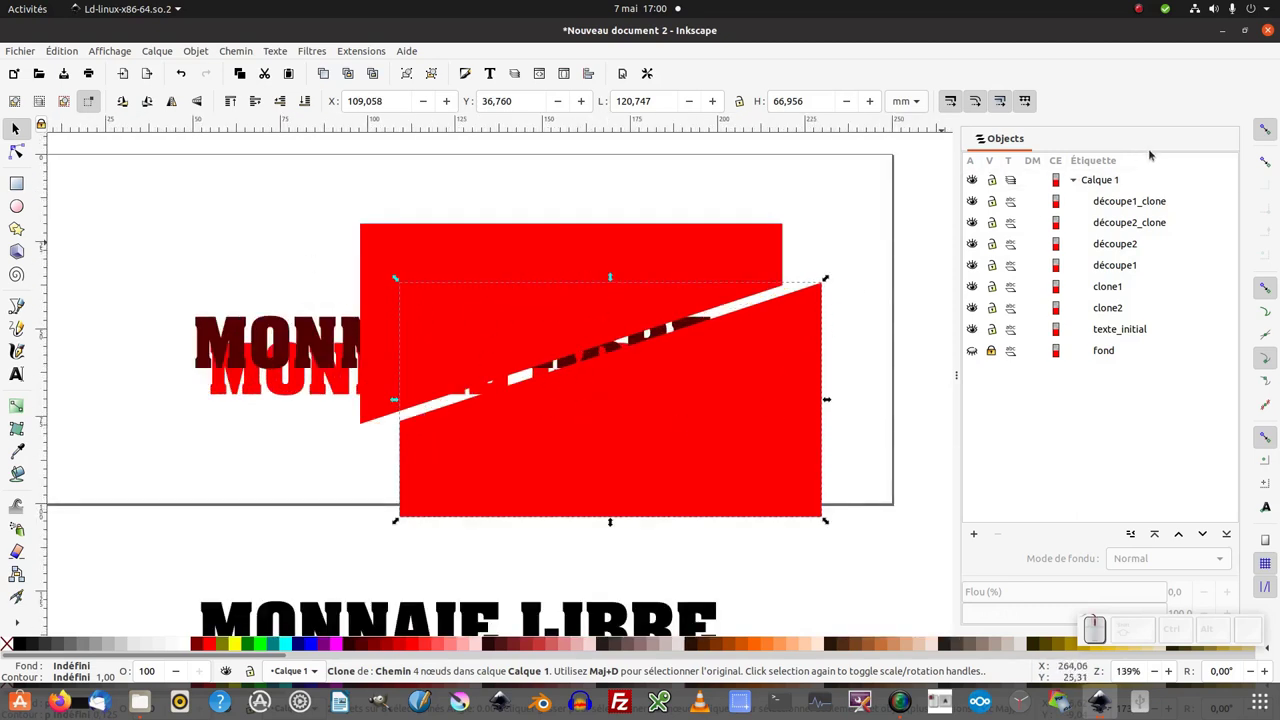
{"action": "left_click", "coordinate": [1274, 157]}
{"action": "left_click", "coordinate": [1274, 183]}
{"action": "left_click", "coordinate": [1273, 209]}
{"action": "left_click", "coordinate": [1275, 228]}
{"action": "left_click", "coordinate": [1272, 259]}
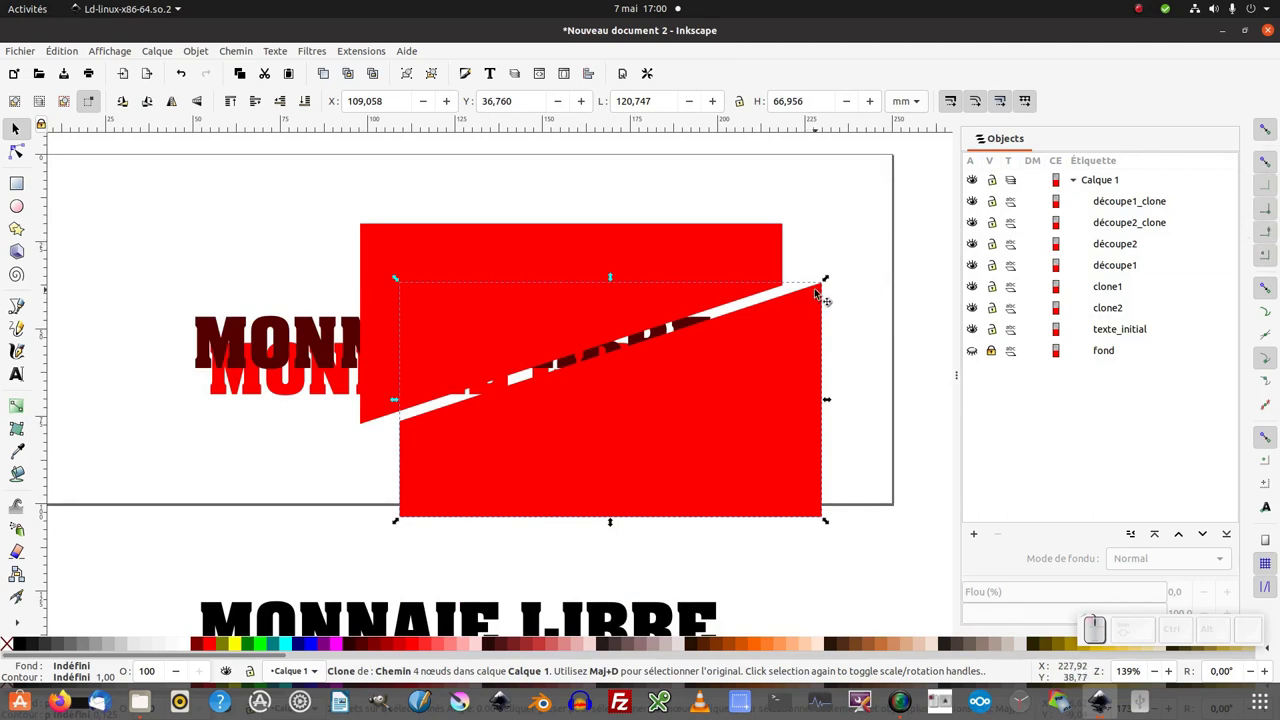
{"action": "left_click_drag", "start_coordinate": [823, 289], "coordinate": [788, 276]}
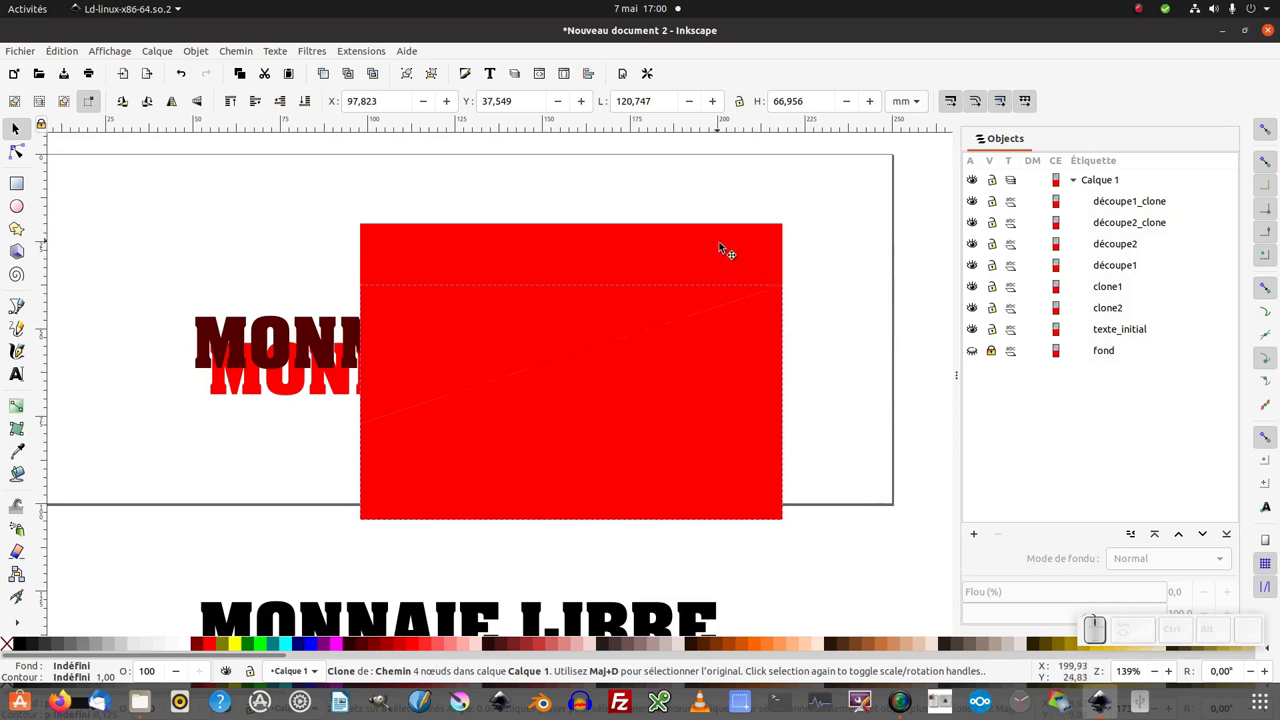
Step: Select the joined pieces and bring up the Align and Distribute options
{"action": "left_click", "coordinate": [729, 265]}
{"action": "left_click", "coordinate": [739, 257]}
{"action": "key", "text": "ctrl+z"}
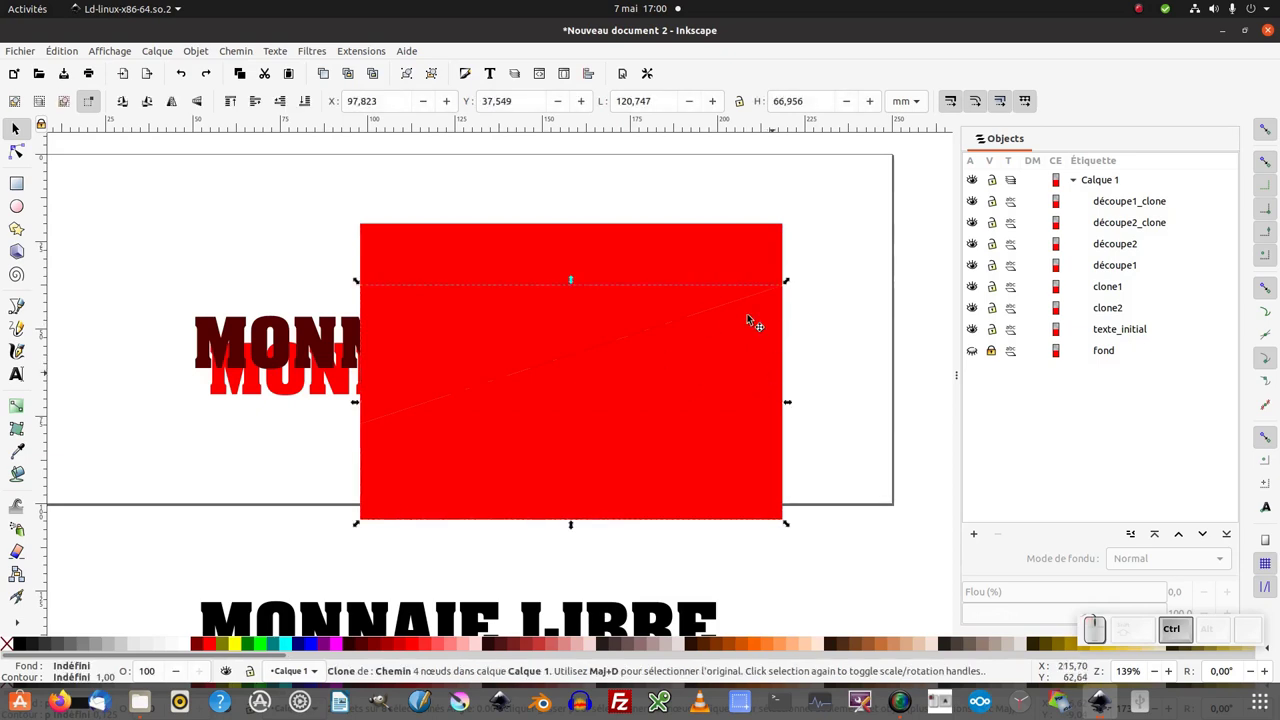
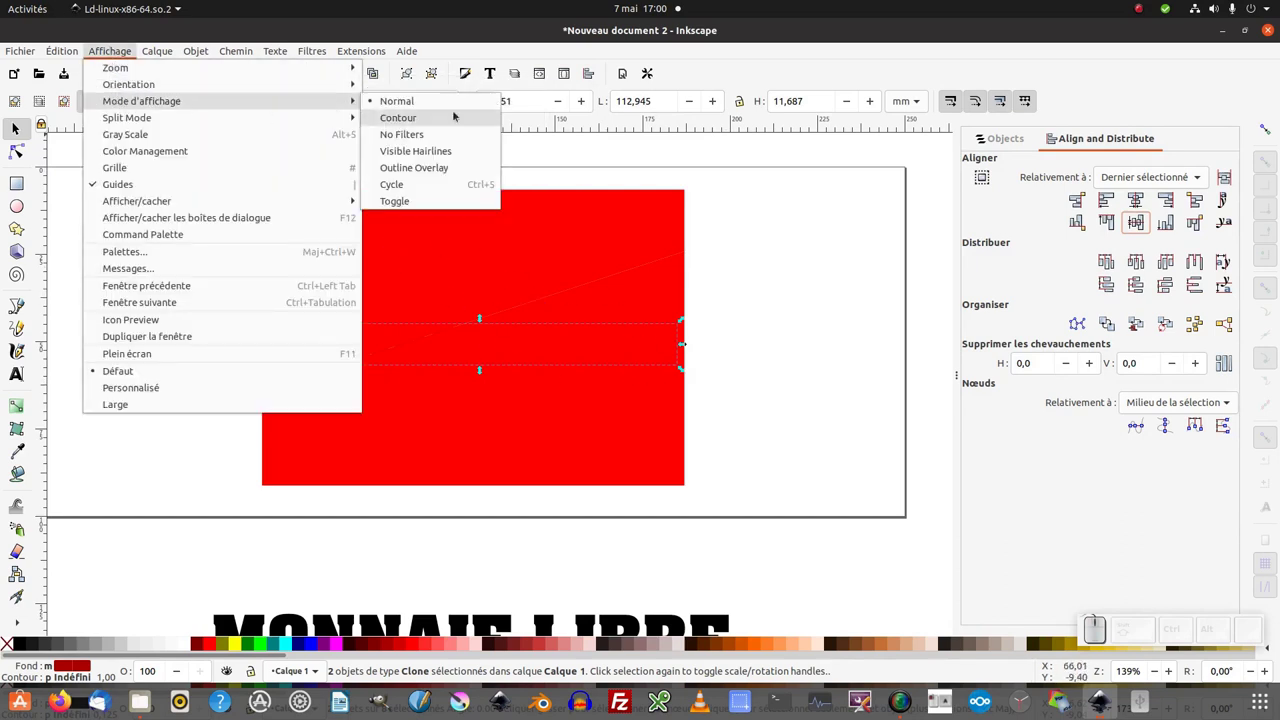
Step: In outline display, clip the text copy clone1 with découpe1_clone
{"action": "left_click", "coordinate": [412, 122]}
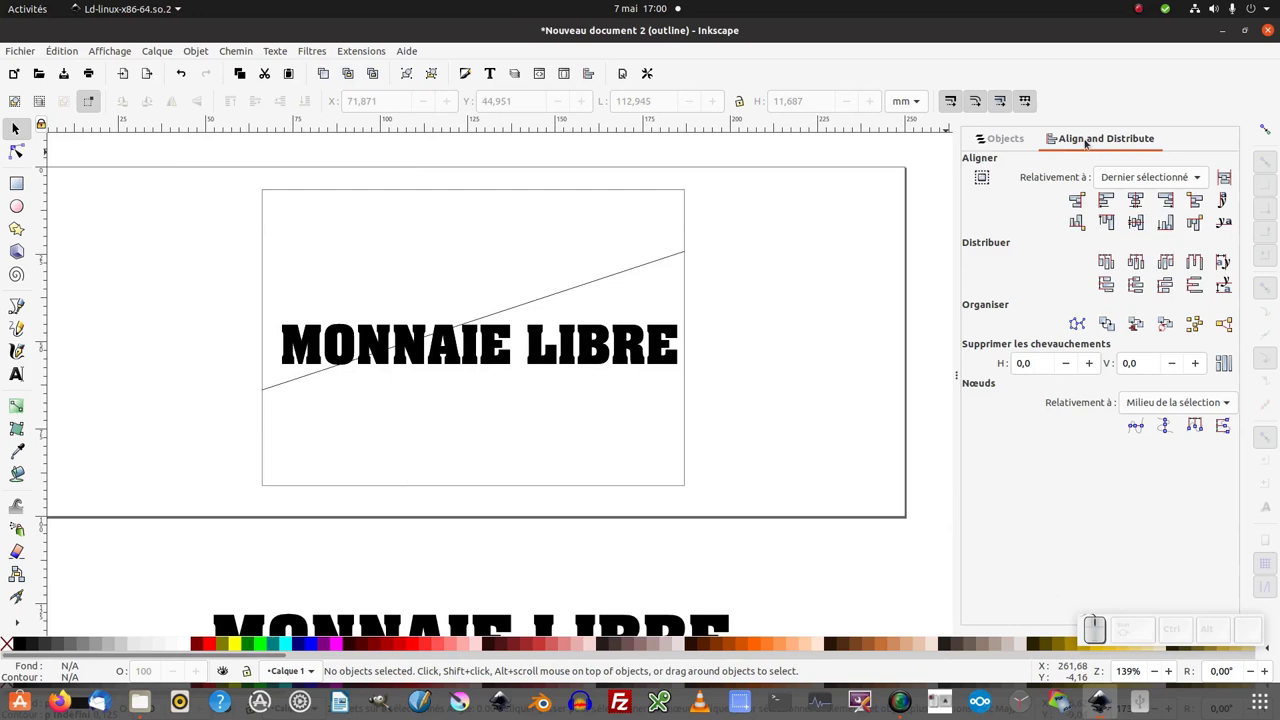
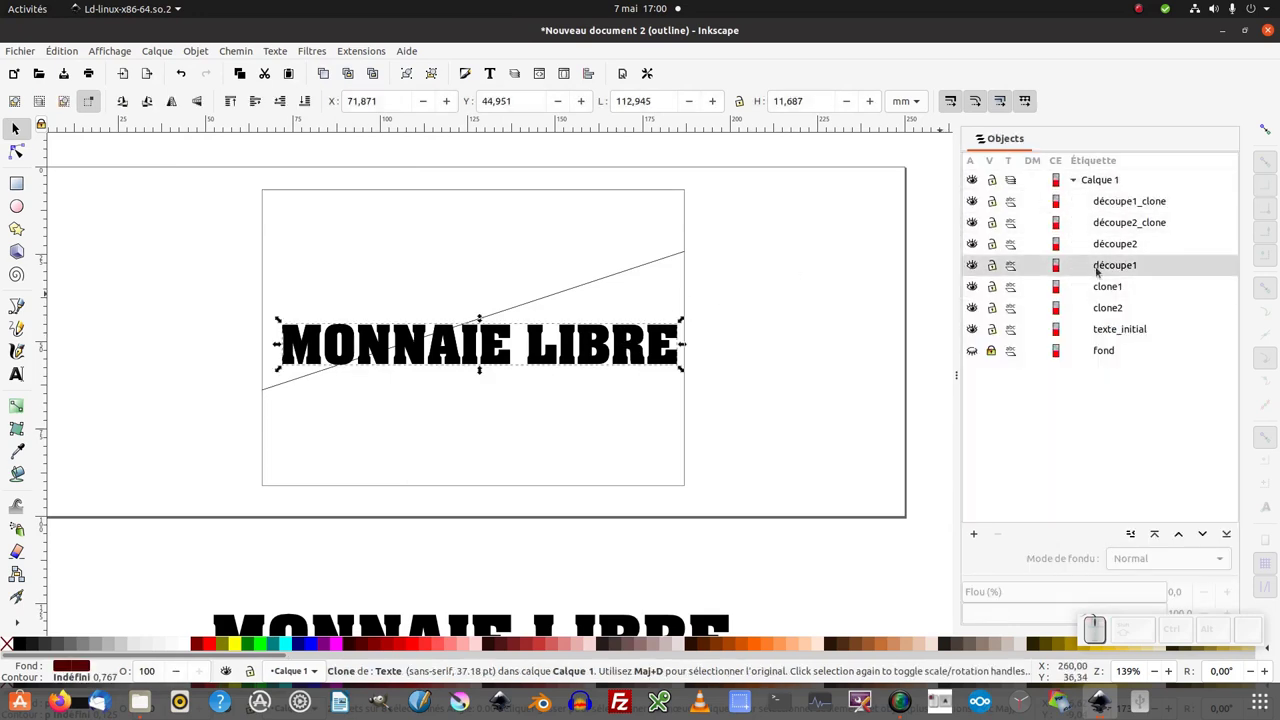
{"action": "left_click", "coordinate": [1112, 291]}
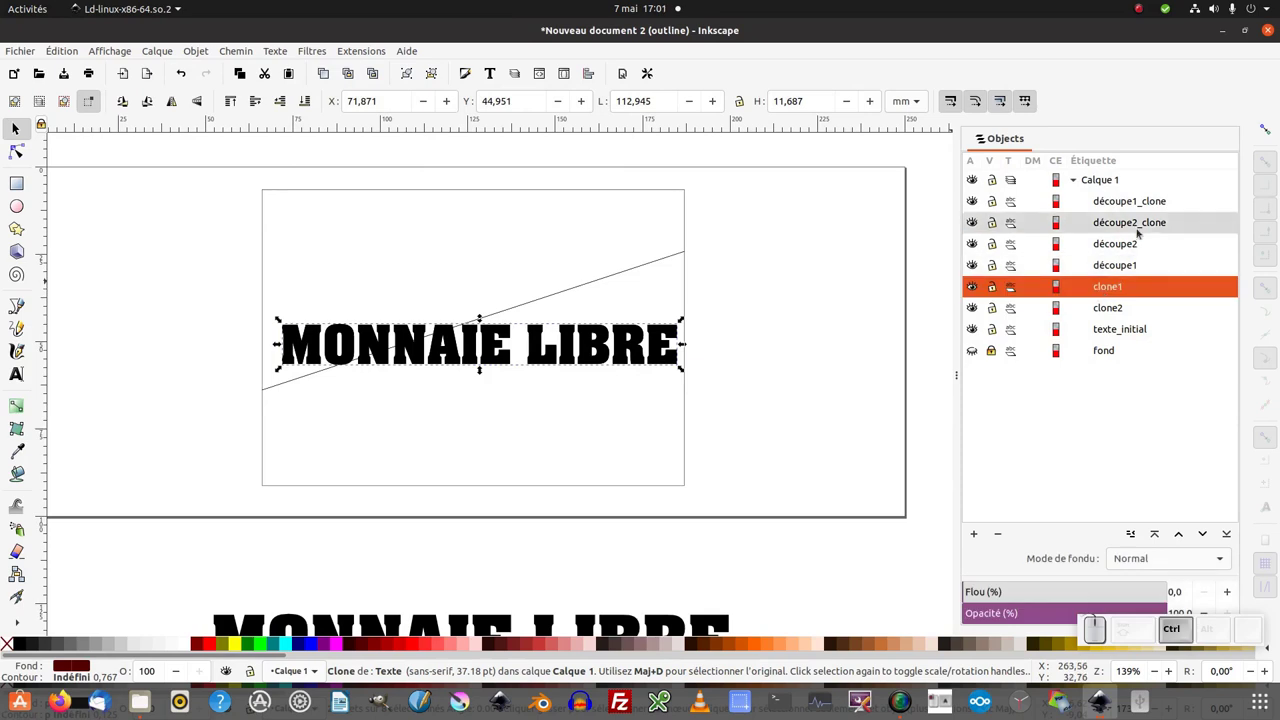
{"action": "left_click", "coordinate": [1144, 207]}
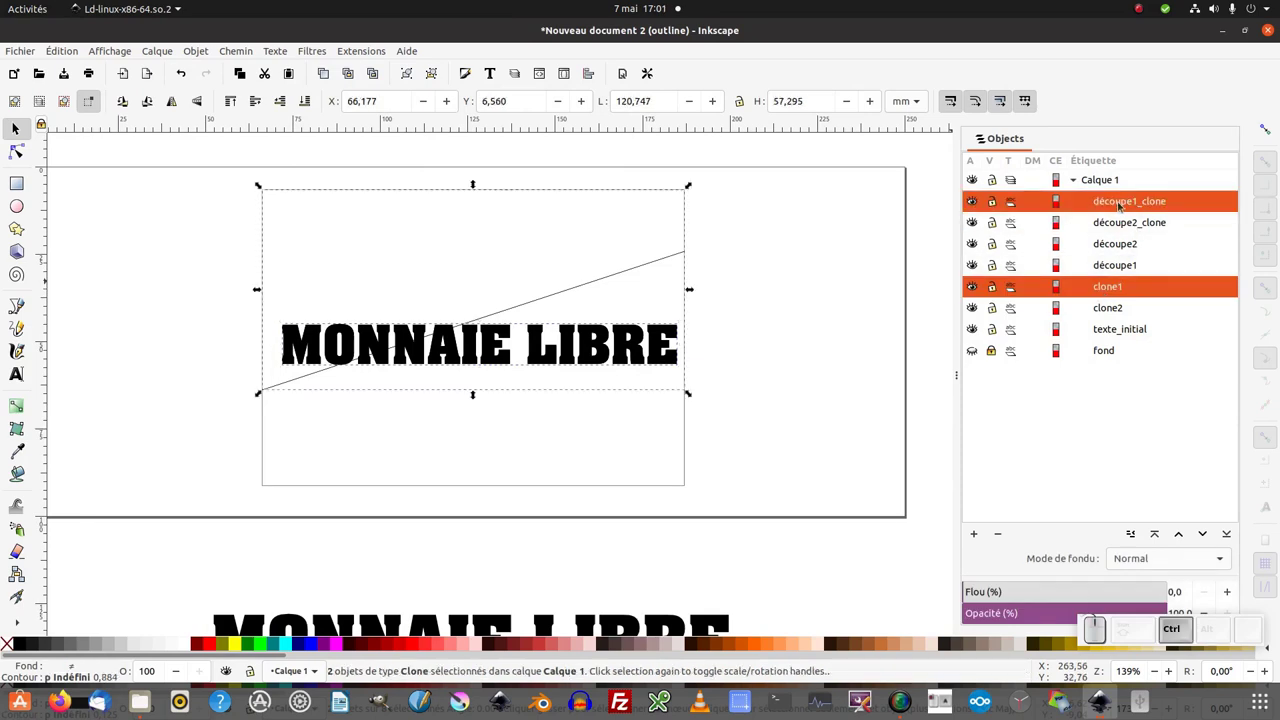
{"action": "left_click", "coordinate": [980, 417]}
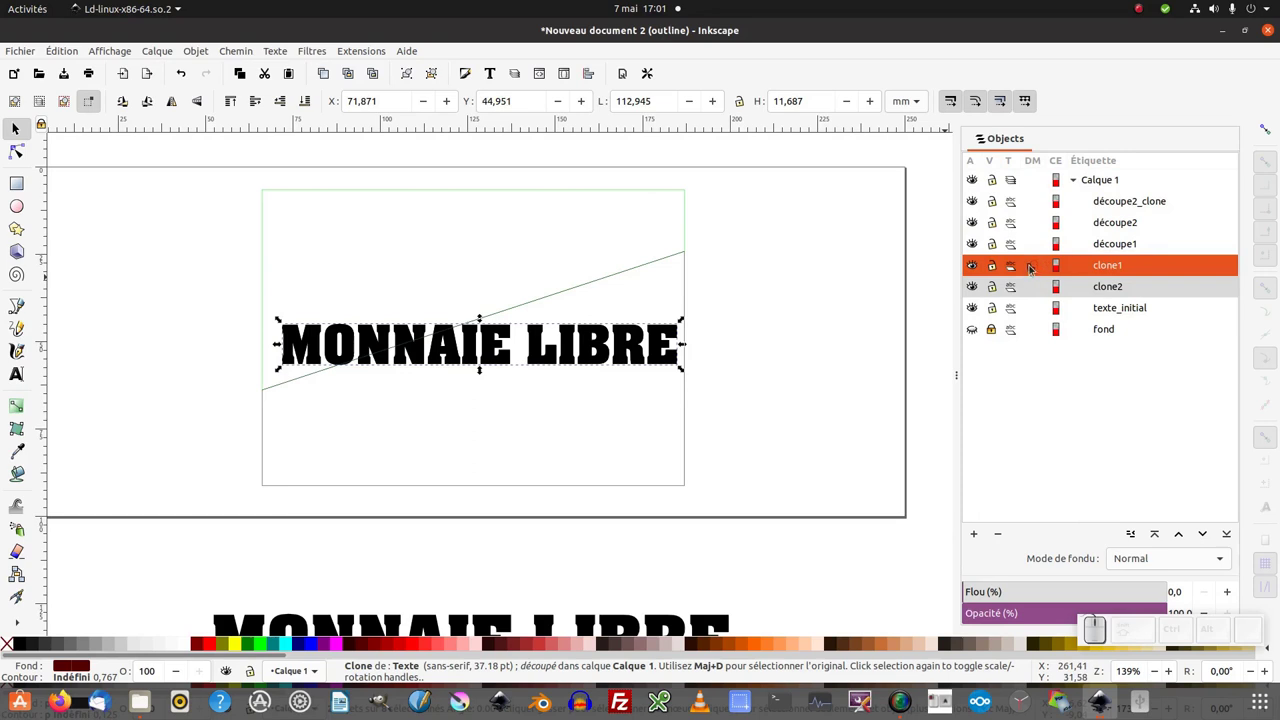
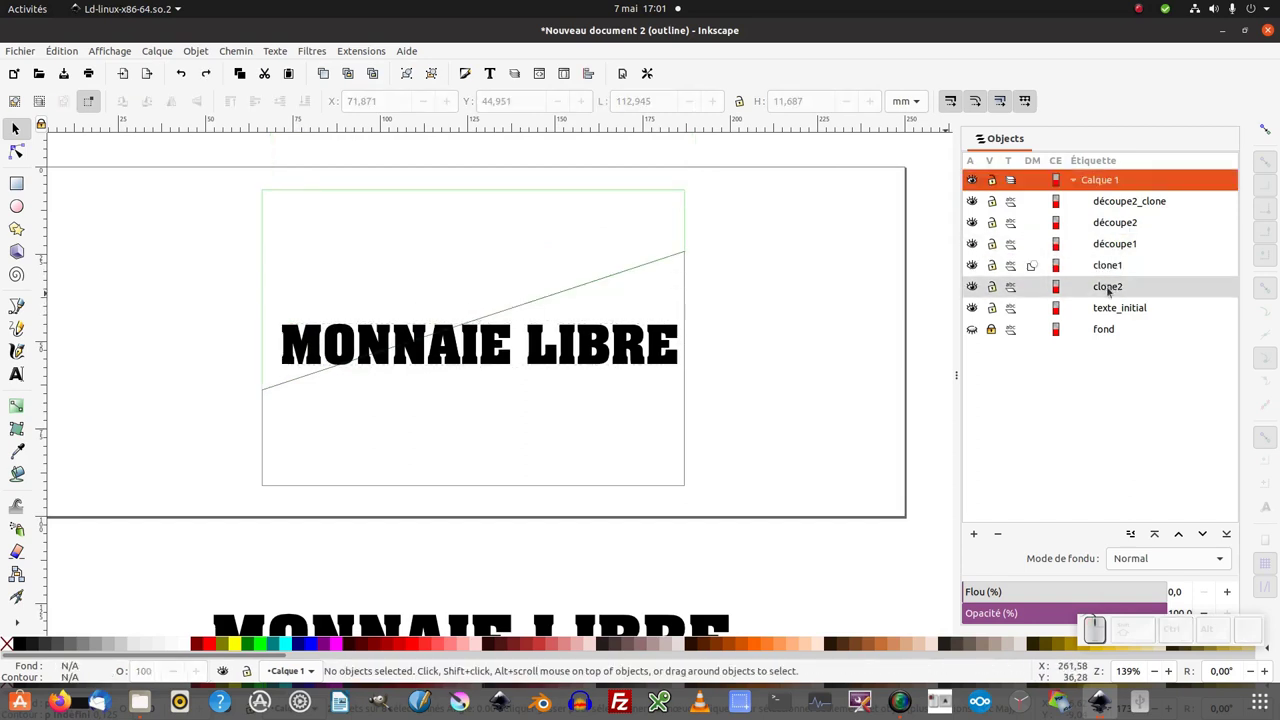
Step: Clip clone2 with the second cutting-piece clone, then reach the display-mode choices
{"action": "left_click", "coordinate": [1114, 290]}
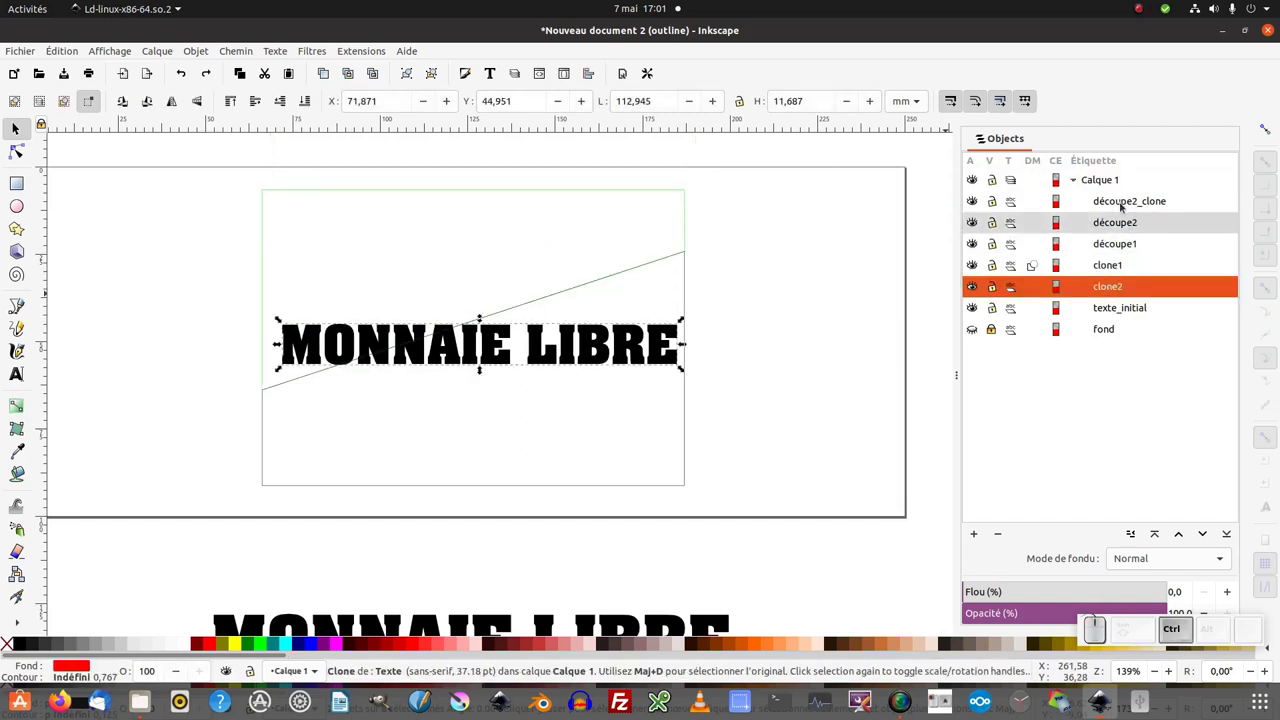
{"action": "left_click_drag", "start_coordinate": [1124, 206], "coordinate": [1090, 304]}
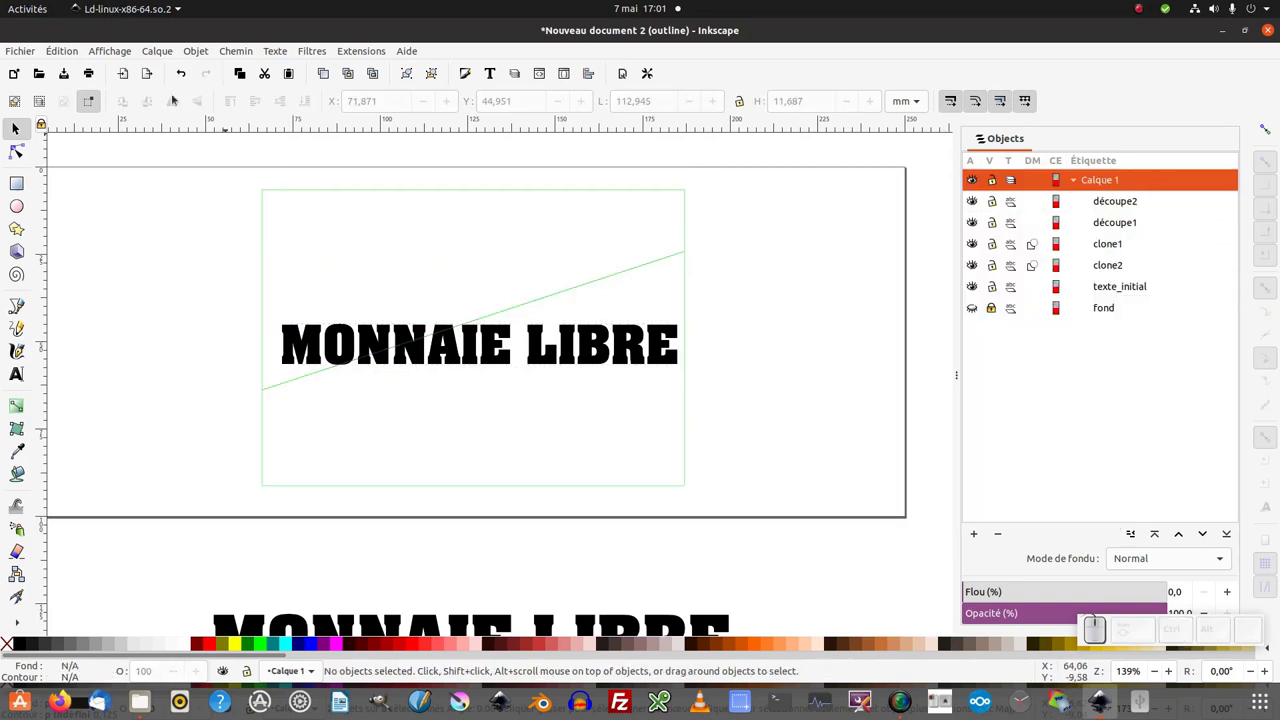
{"action": "left_click", "coordinate": [128, 56]}
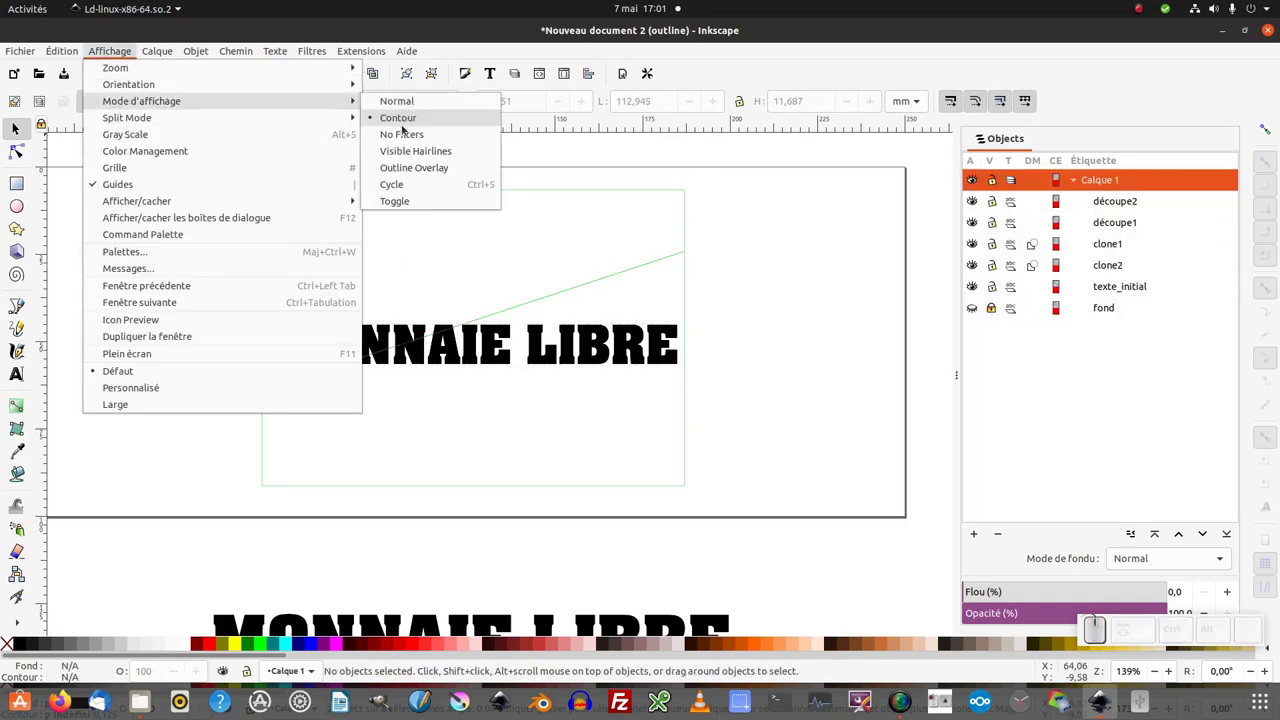
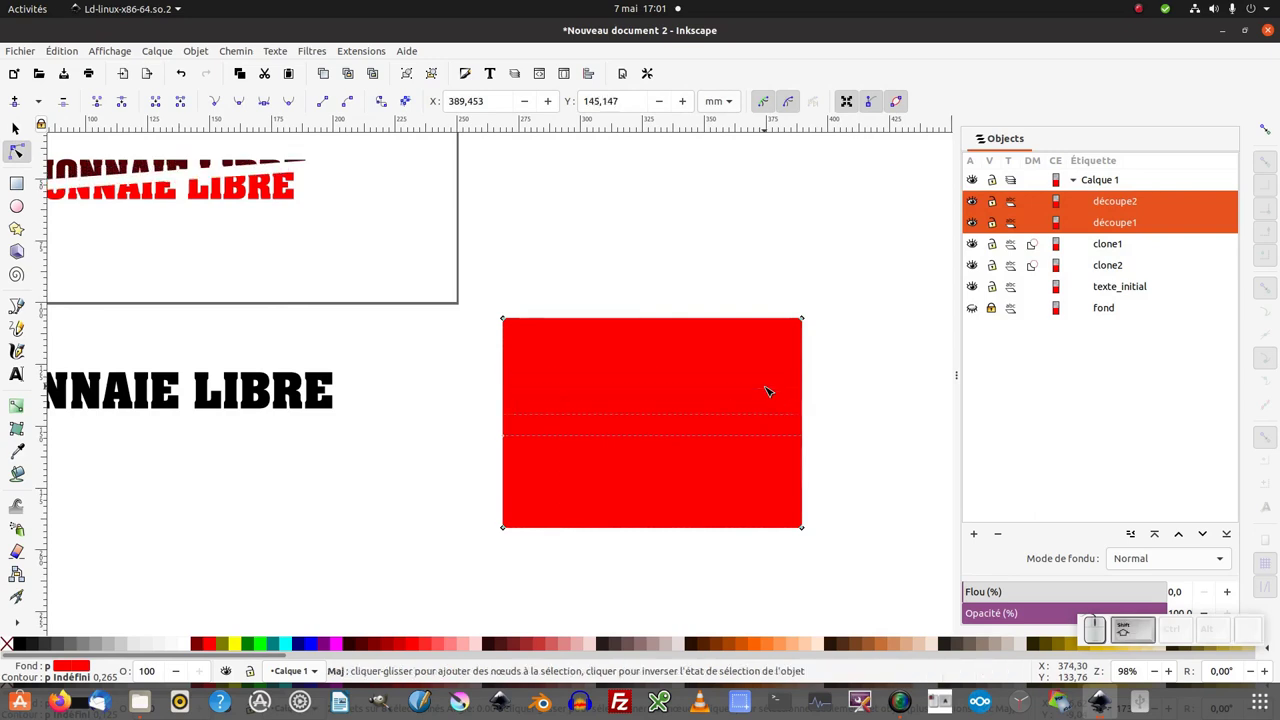
Step: Nudge the cutting shapes' shared dividing edge lower with Shift+arrow keys
{"action": "key", "text": "shift+Down"}
{"action": "key", "text": "shift+Up"}
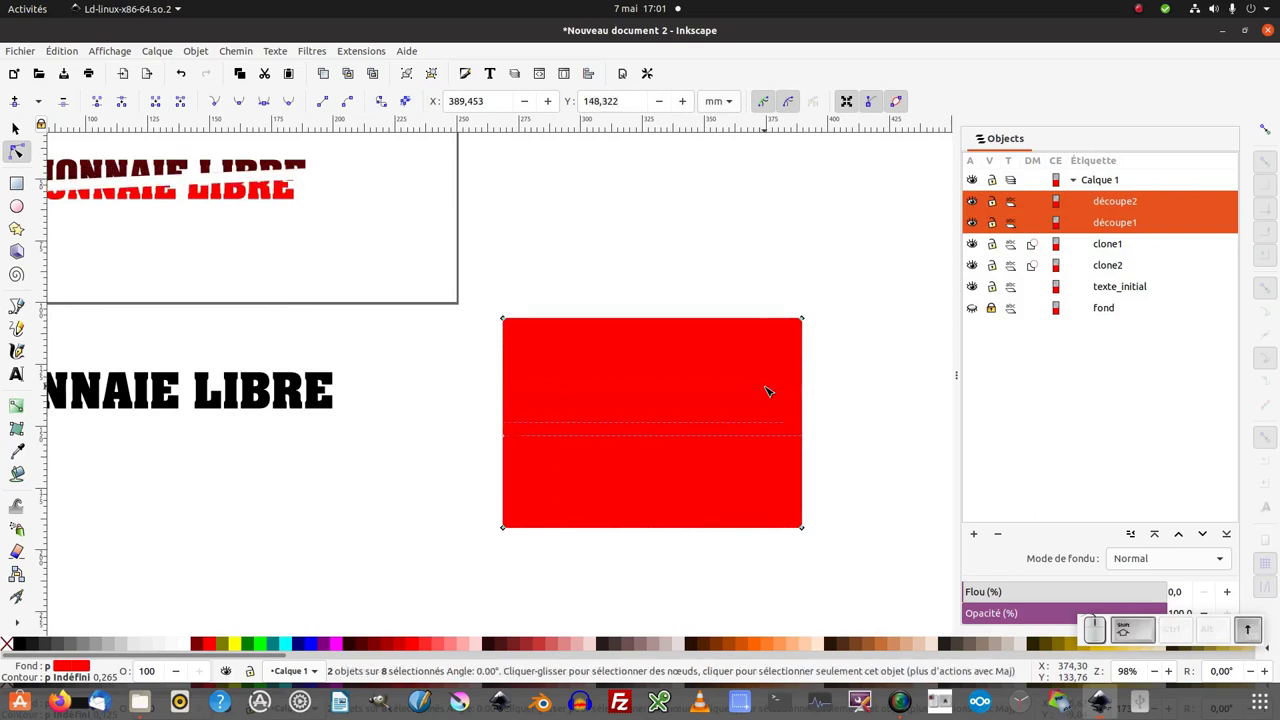
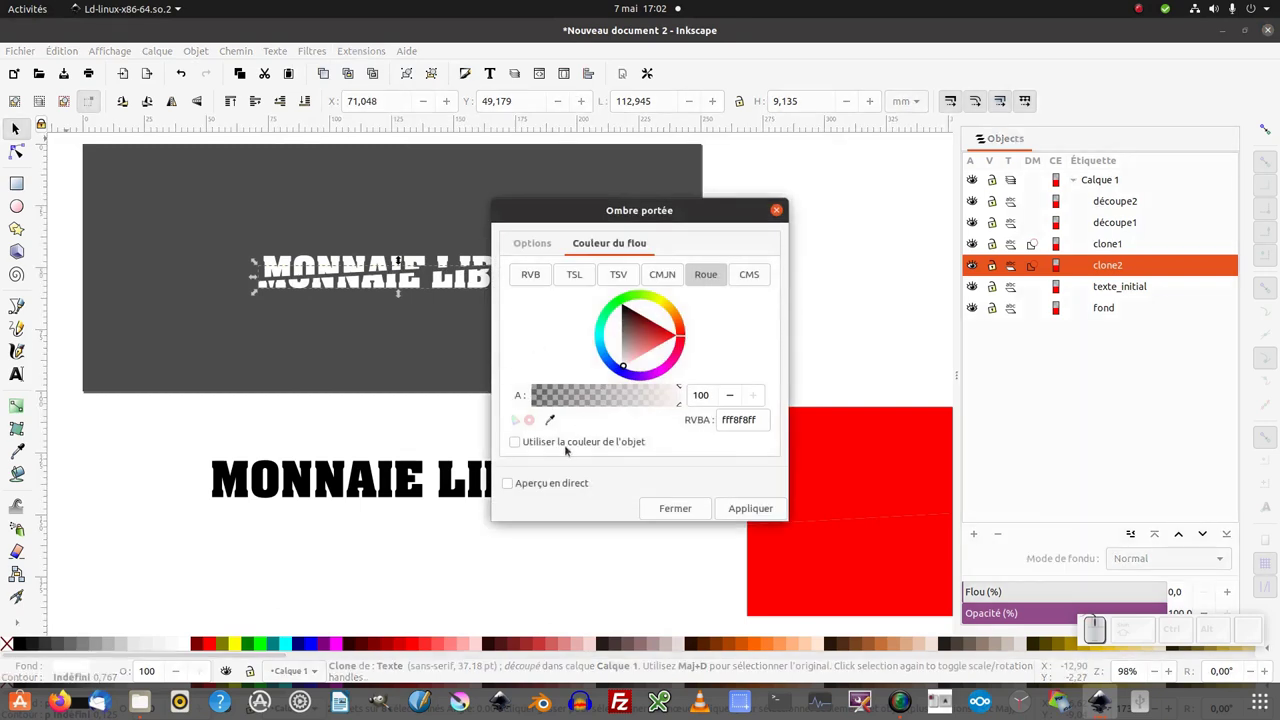
Step: Preview a black drop shadow live on clone2 and reduce its blur radius to 2
{"action": "left_click", "coordinate": [514, 483]}
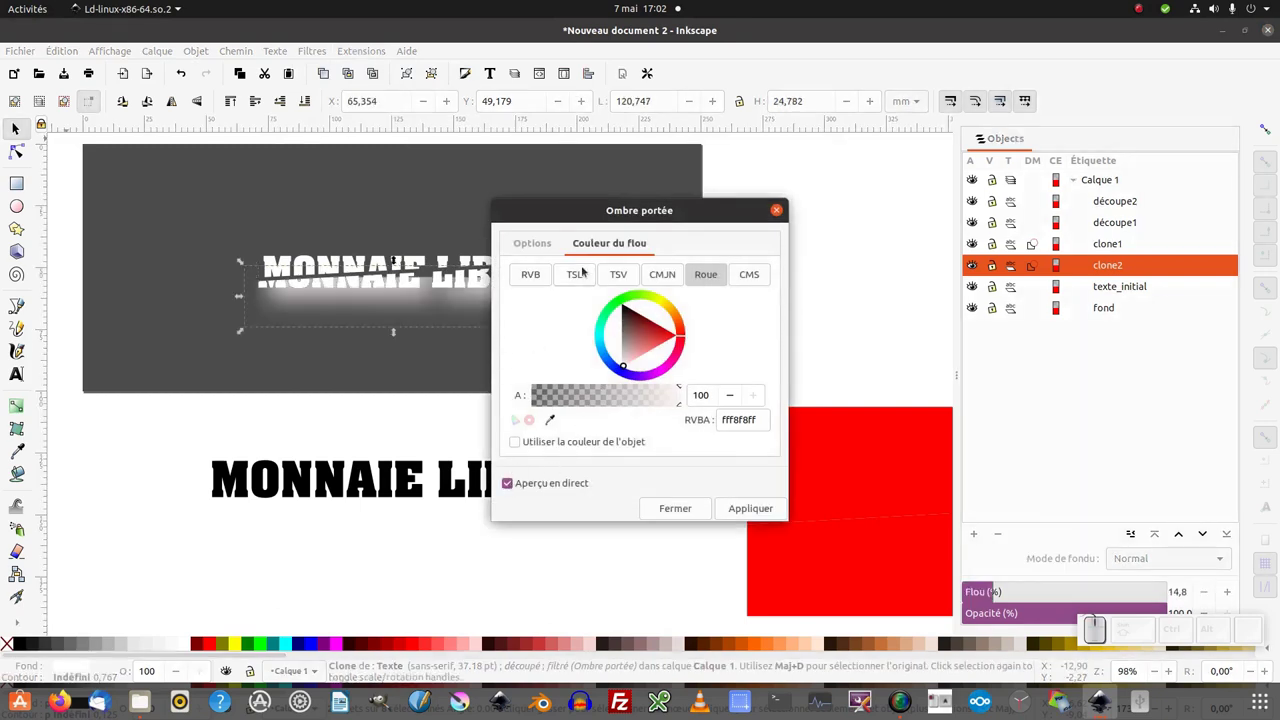
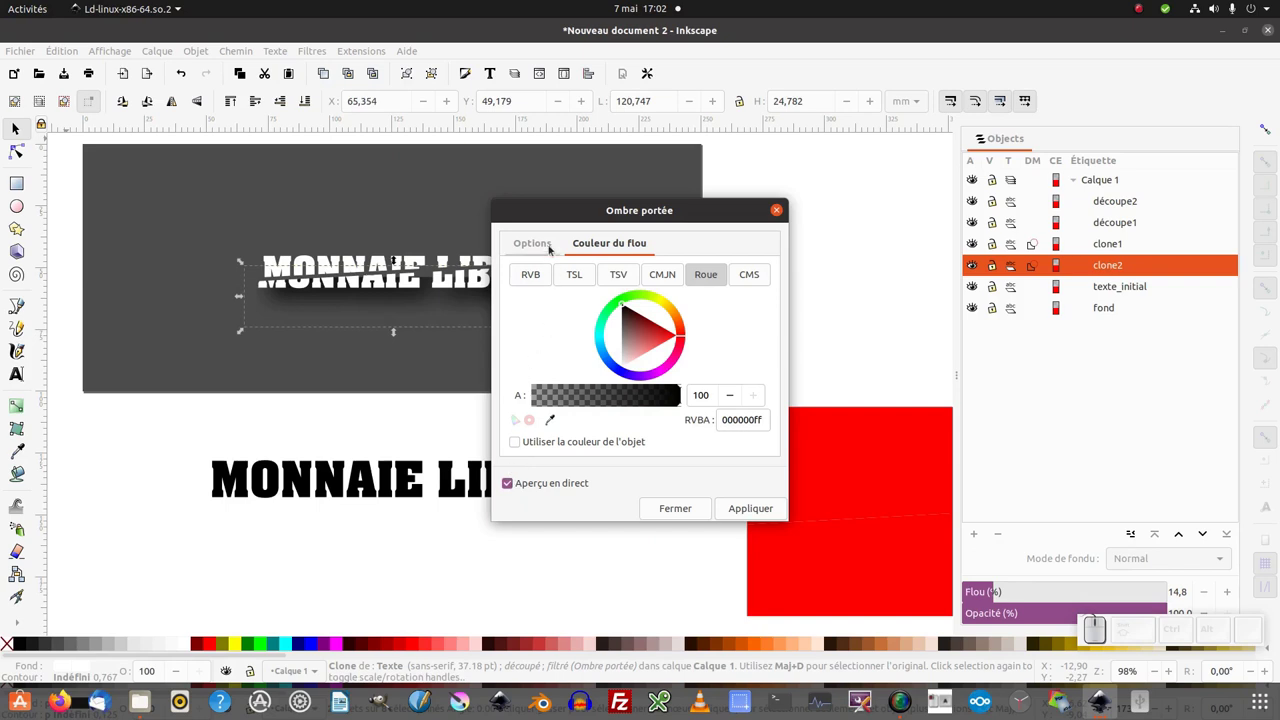
{"action": "left_click", "coordinate": [552, 246]}
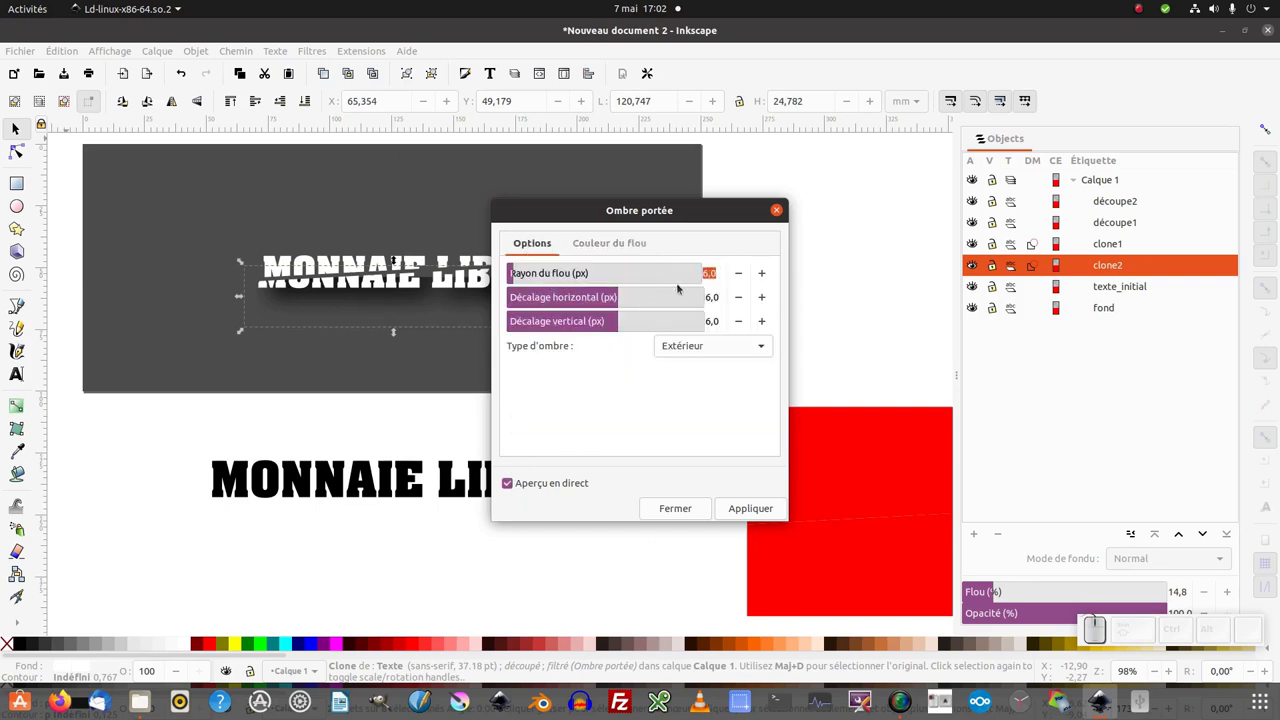
{"action": "key", "text": "Tab"}
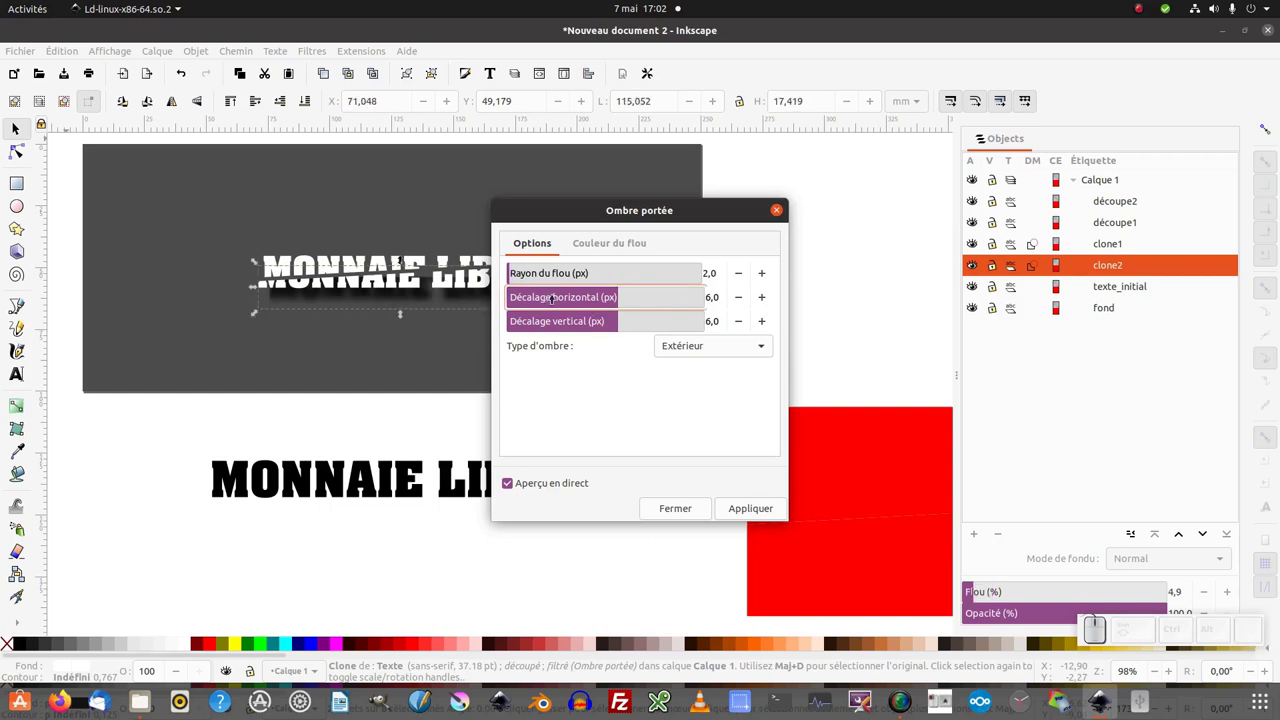
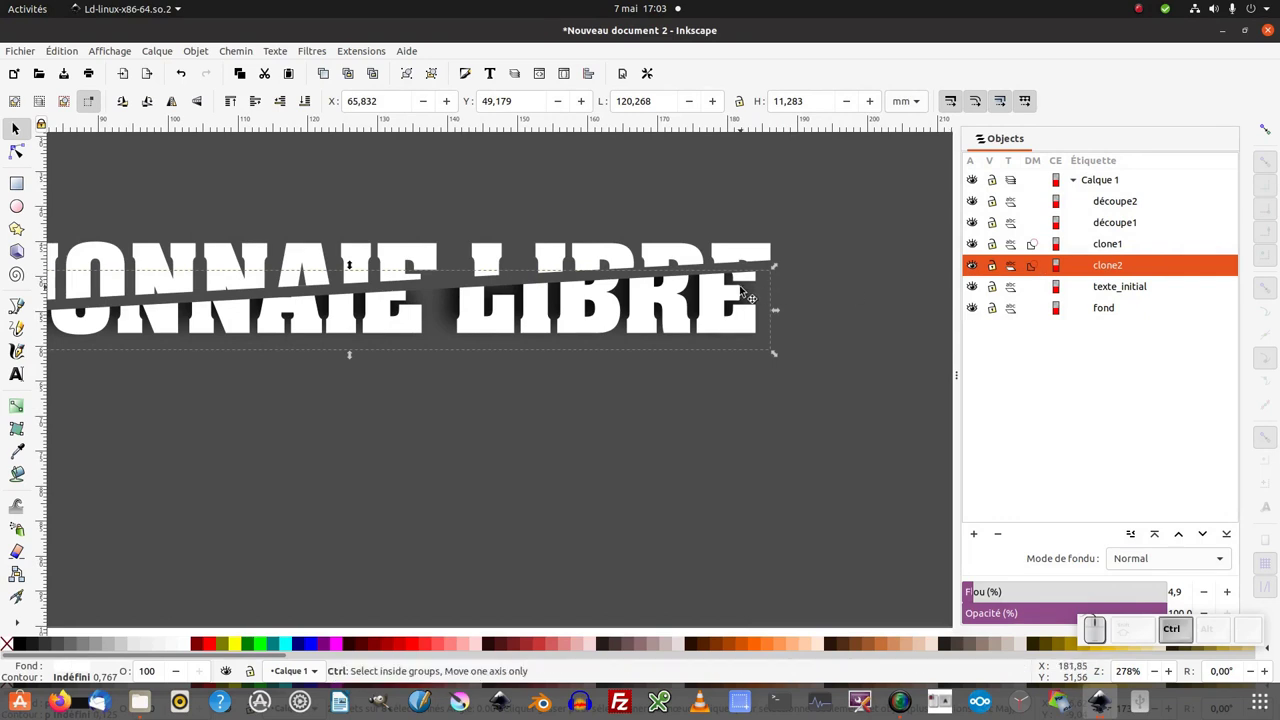
Step: Group clone2 on its own and rename the group 'groupe clone2'
{"action": "key", "text": "ctrl+z"}
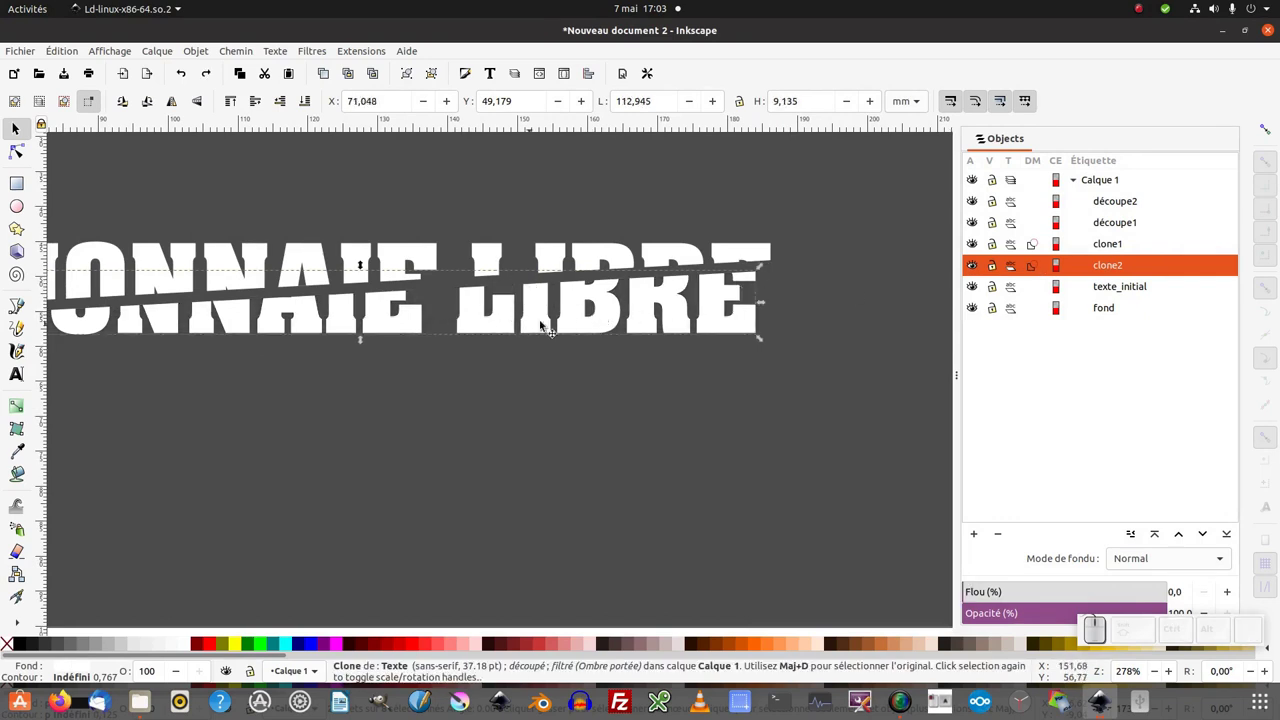
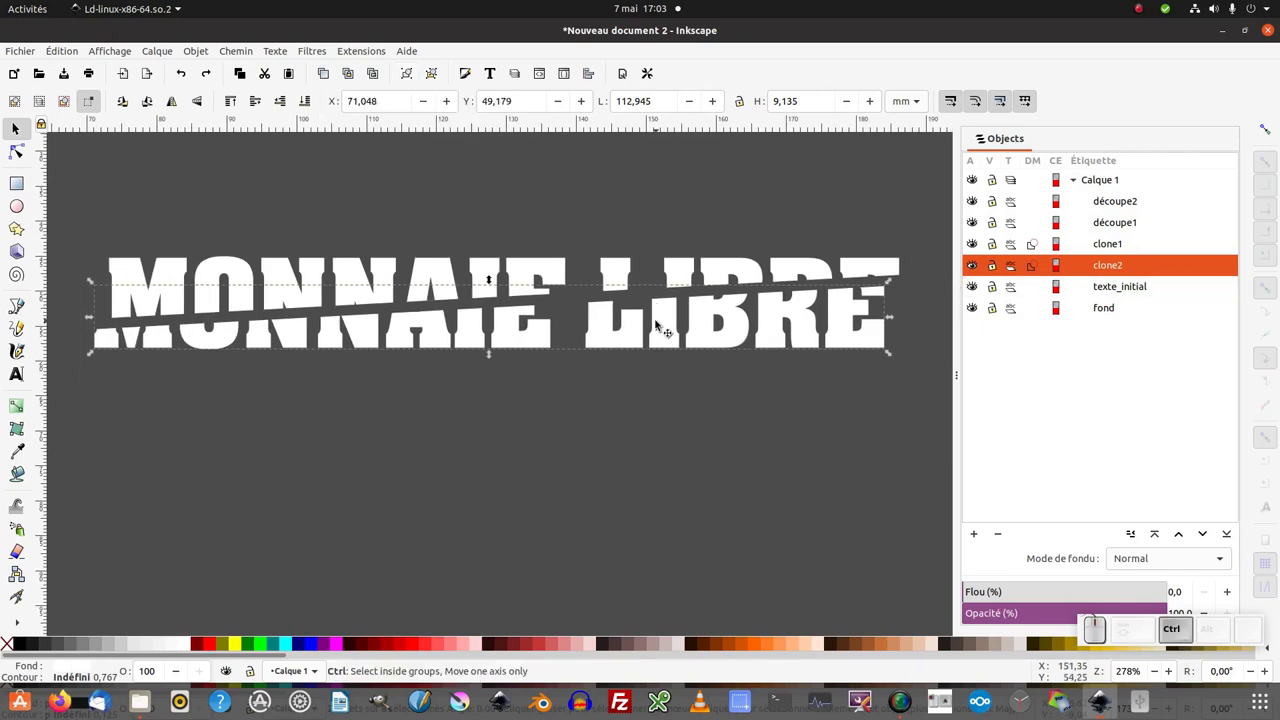
{"action": "key", "text": "ctrl+g"}
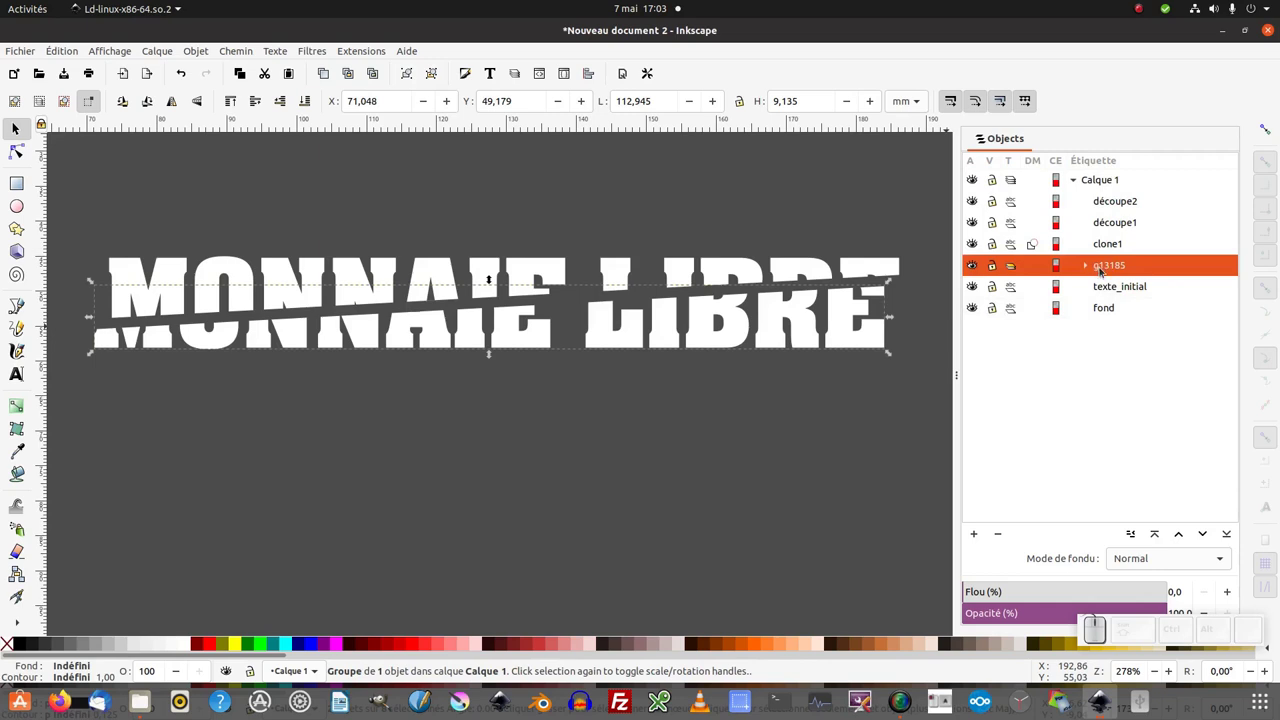
{"action": "left_click", "coordinate": [1122, 270]}
{"action": "key", "text": "space"}
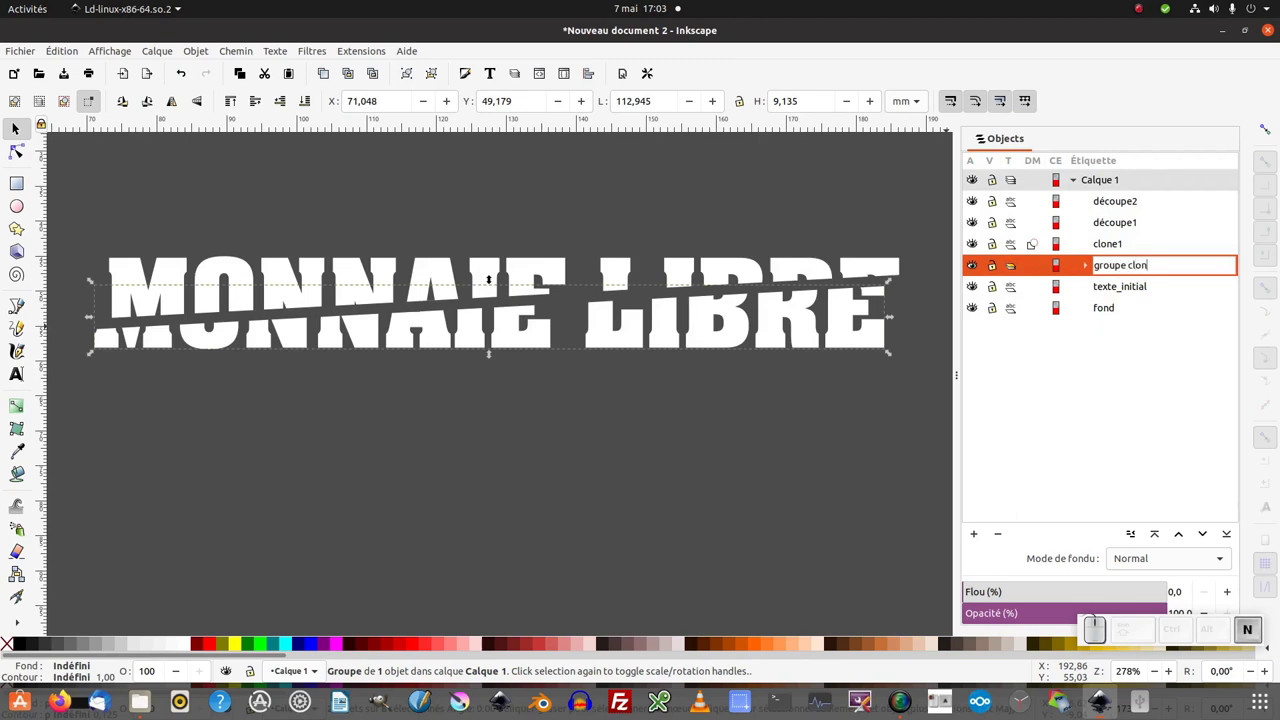
{"action": "key", "text": "Return"}
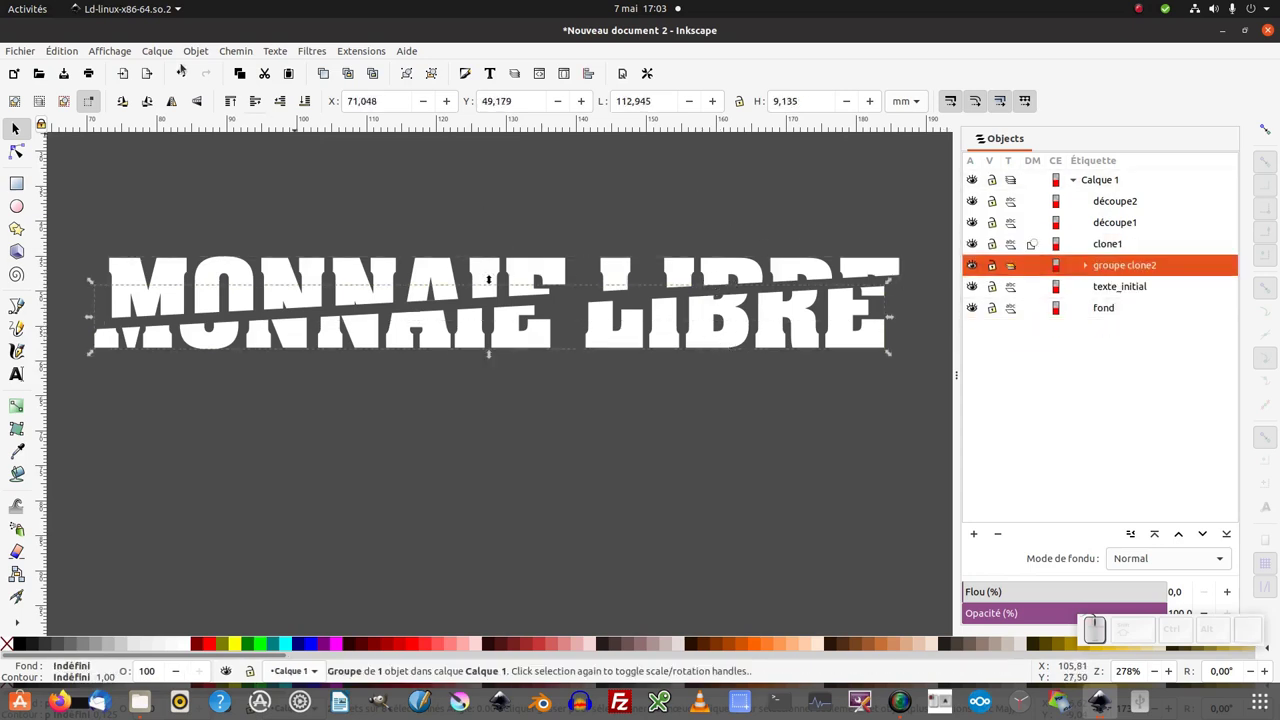
Step: Add an Ombre portée drop shadow filter to groupe clone2
{"action": "left_click", "coordinate": [304, 51]}
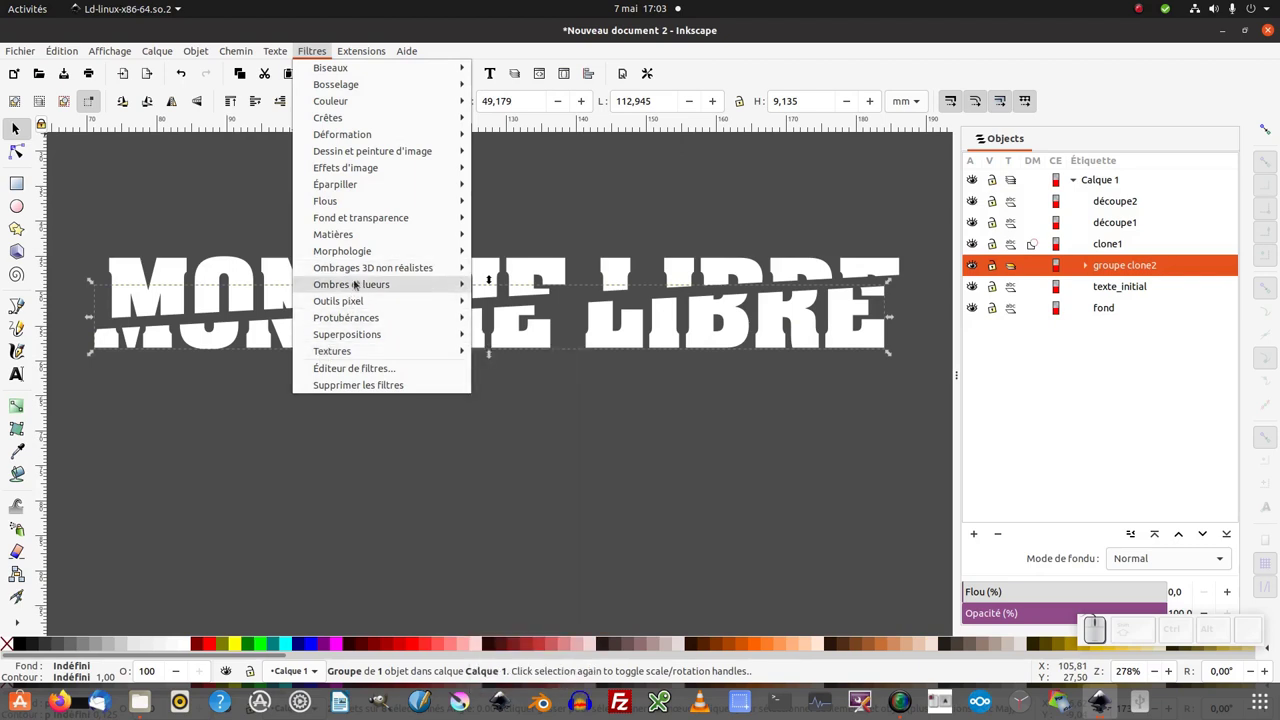
{"action": "left_click", "coordinate": [729, 408]}
{"action": "left_click", "coordinate": [722, 431]}
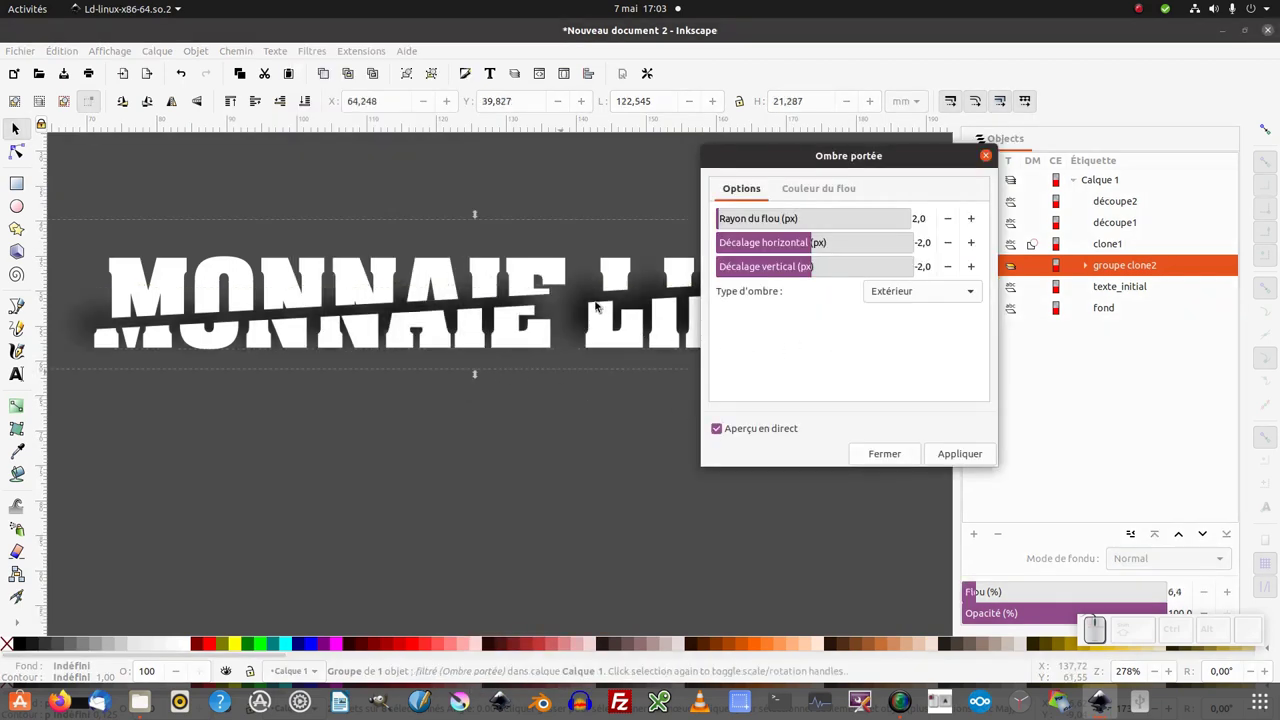
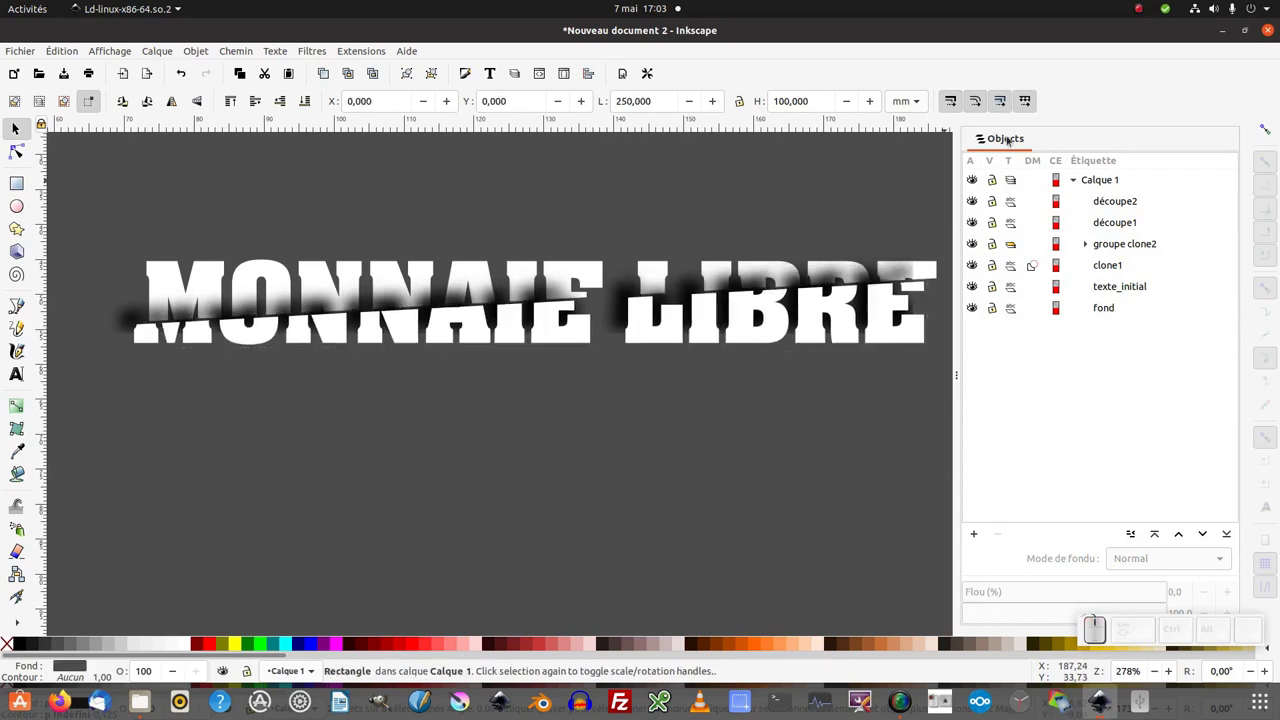
Step: Close the Objects panel and scale the two-part shadowed title up across the grey banner
{"action": "right_click", "coordinate": [1003, 141]}
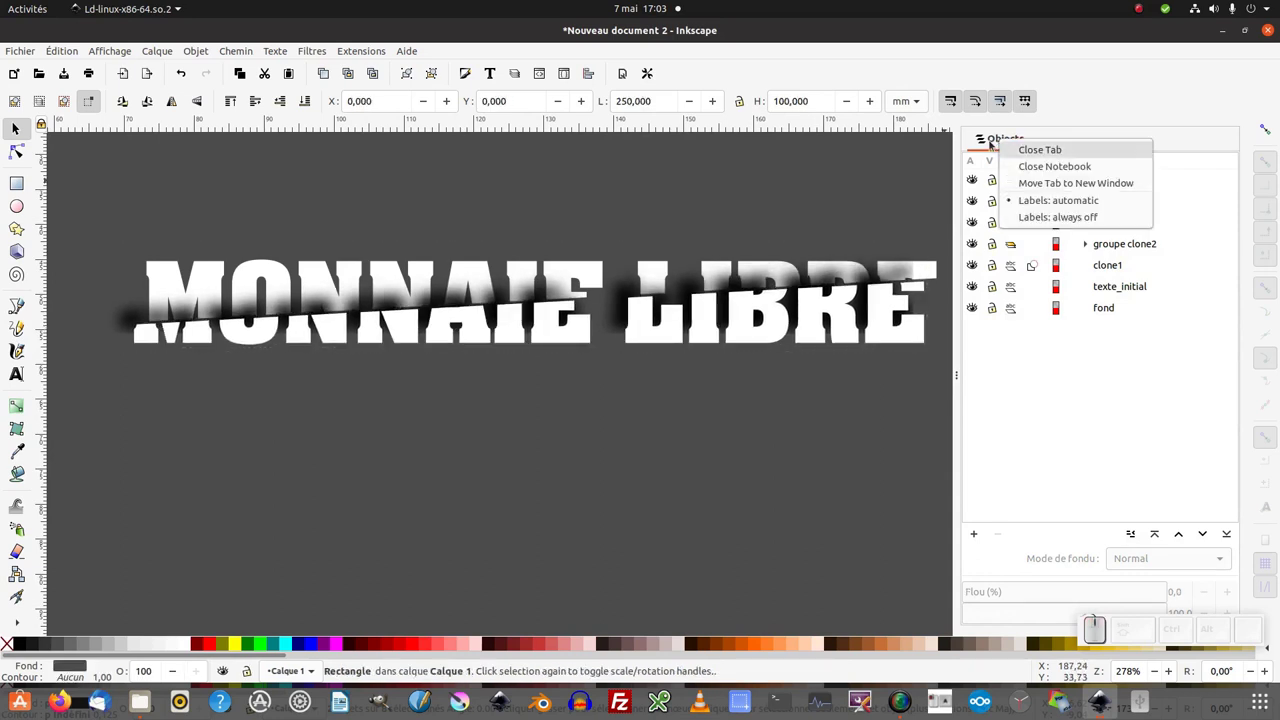
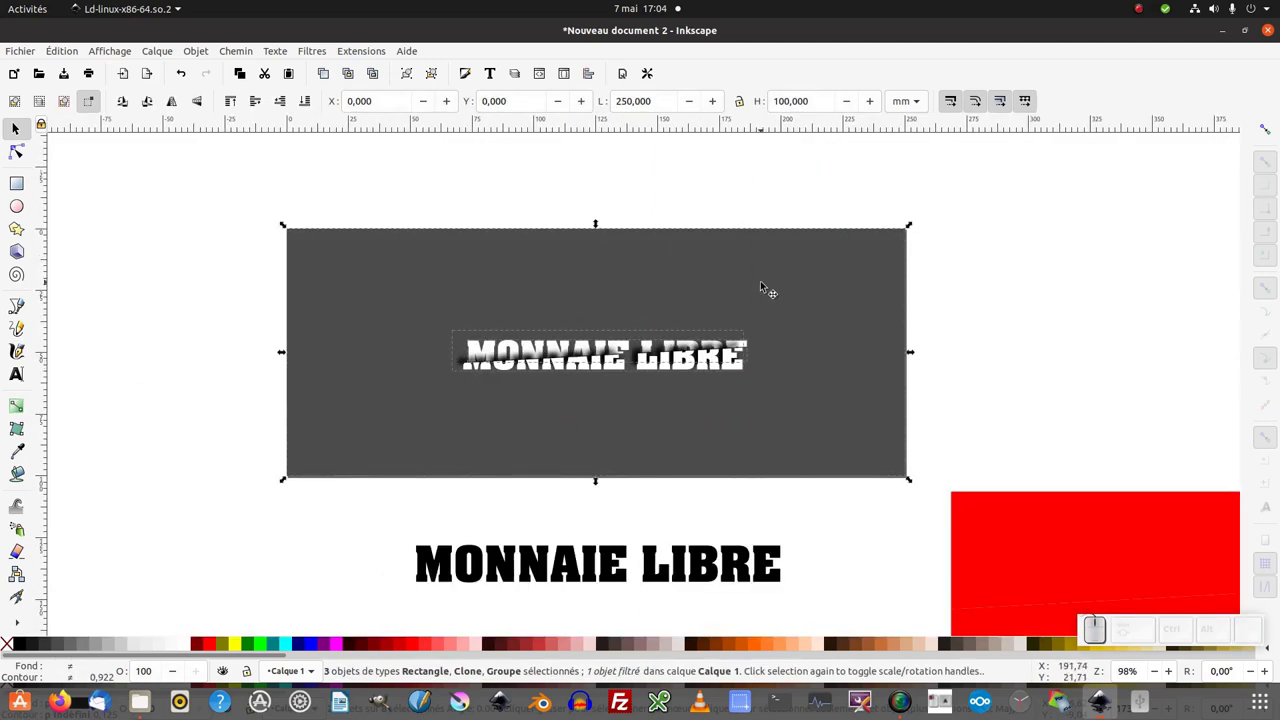
{"action": "left_click", "coordinate": [605, 197]}
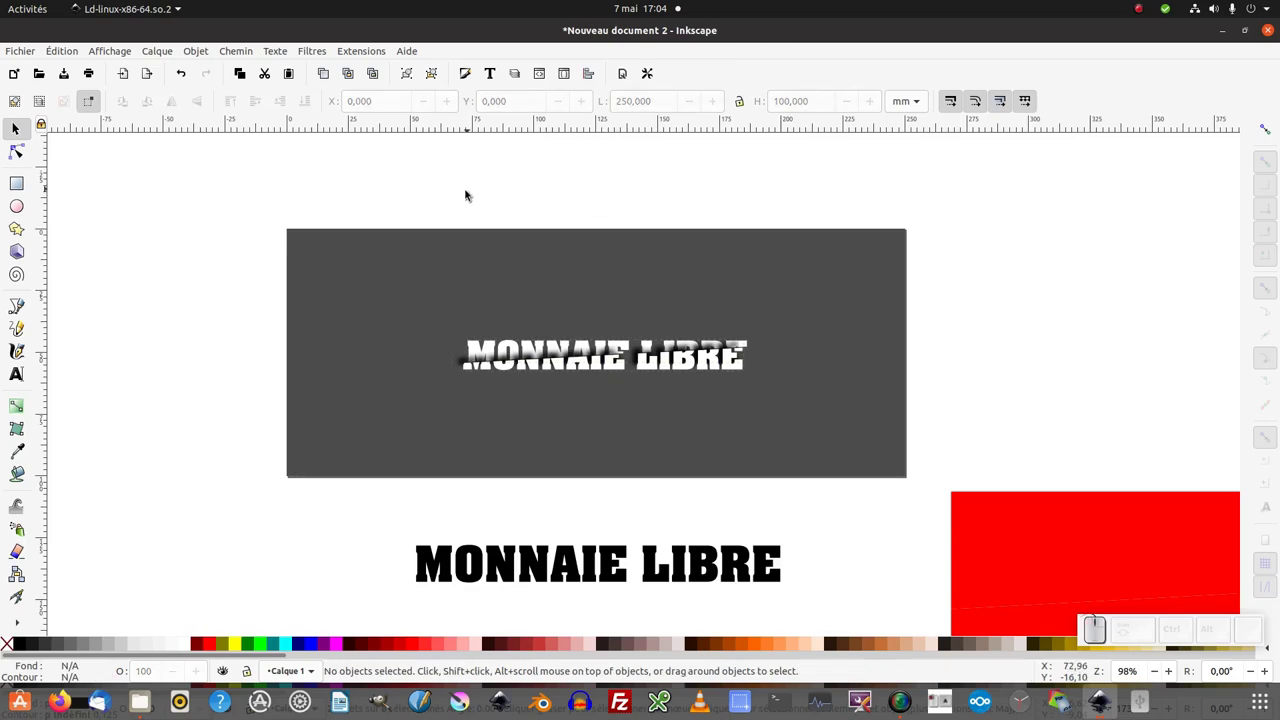
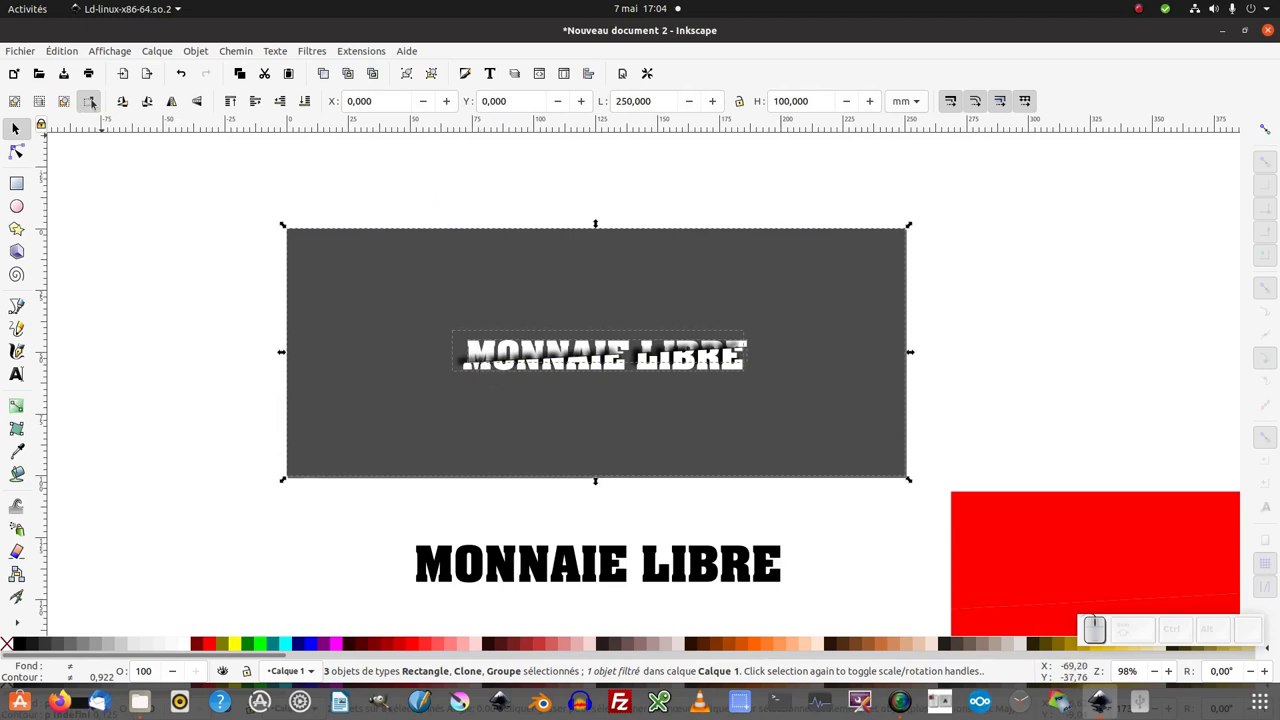
{"action": "left_click", "coordinate": [97, 102]}
{"action": "left_click", "coordinate": [218, 326]}
{"action": "left_click_drag", "start_coordinate": [272, 330], "coordinate": [826, 413]}
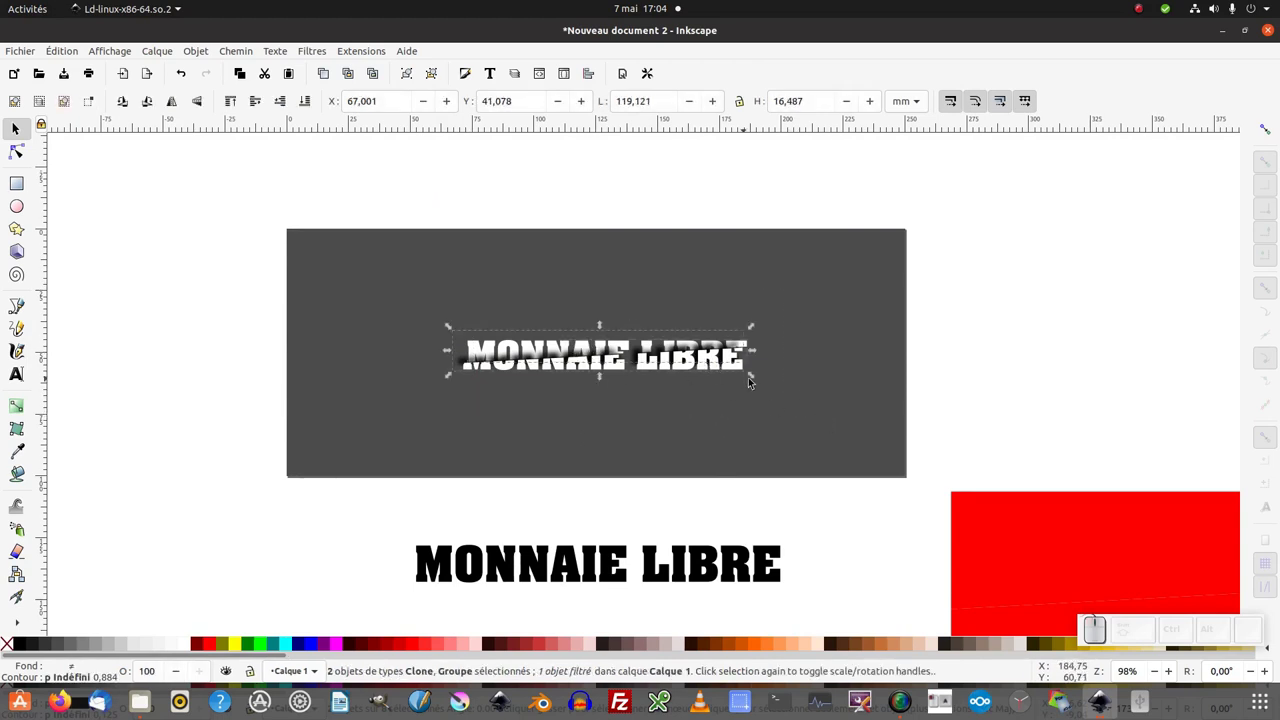